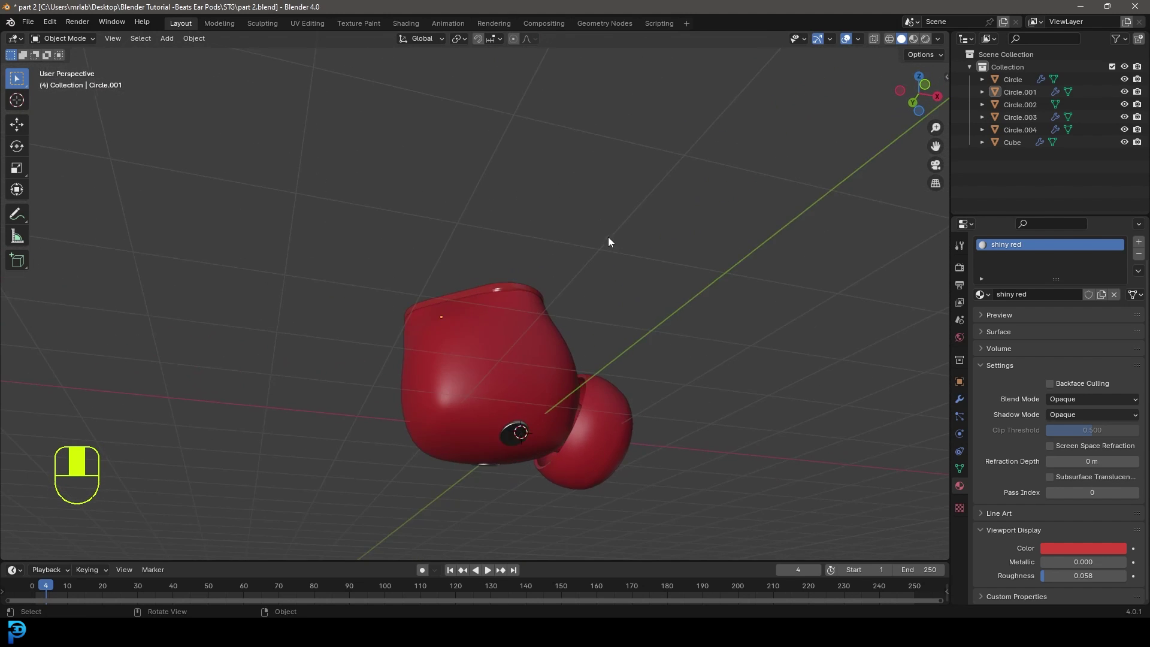
Step: Inspect the earbud by orbiting, then settle on the front orthographic view
key("KP_1")
middle_click(483, 277)
left_click_drag(599, 358, 585, 346)
left_click_drag(467, 309, 472, 325)
key("KP_1")
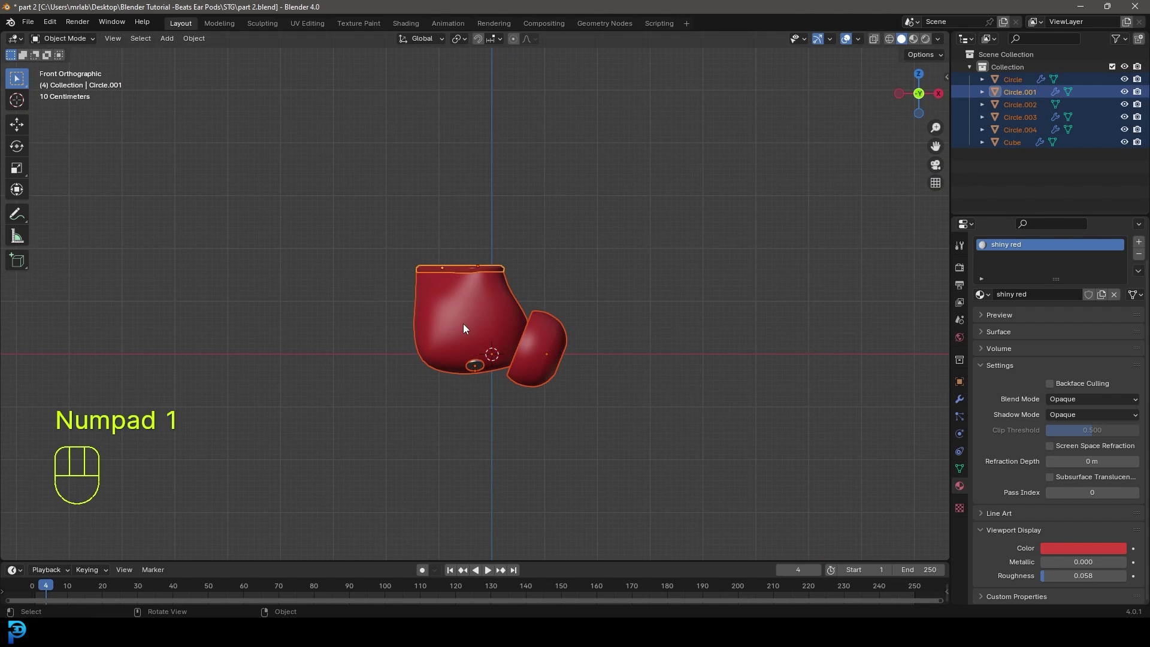
Step: Add a cube empty and move the selected earbud parts onto its centre
key("shift+a")
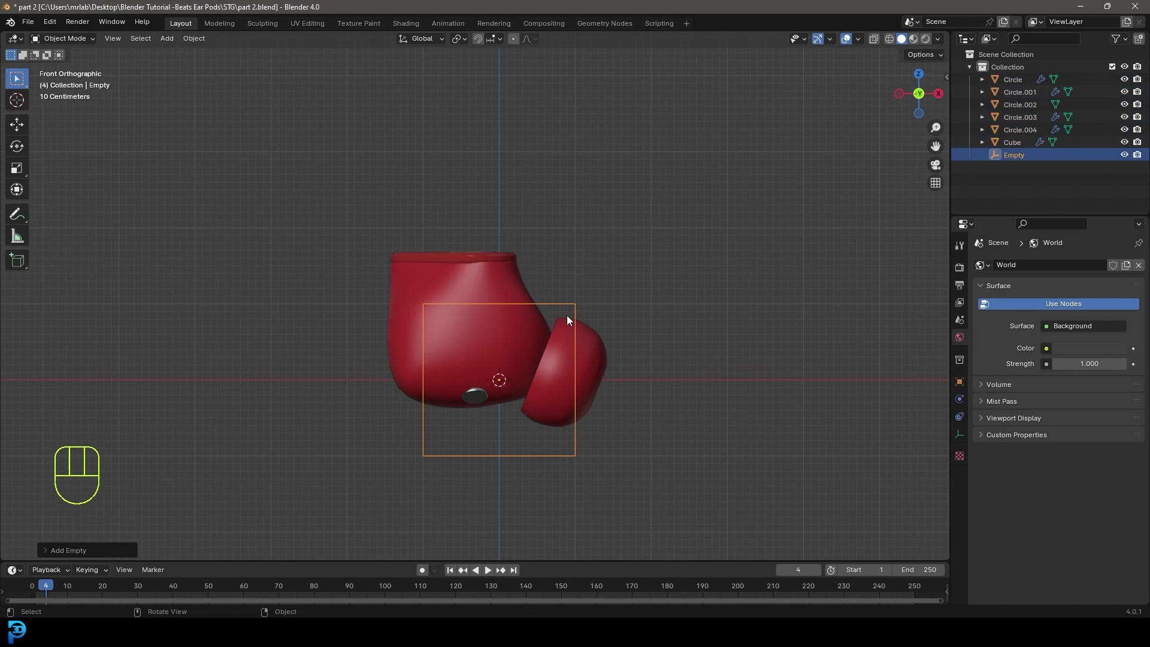
key("ctrl+i")
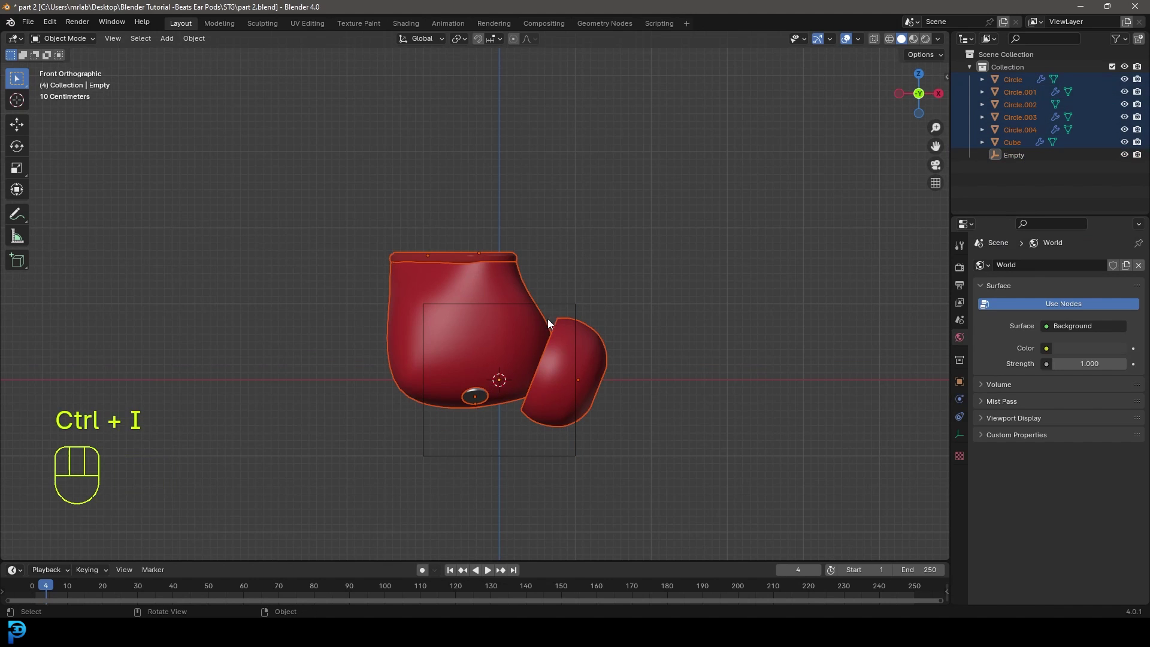
key("KP_1")
key("s")
key("g")
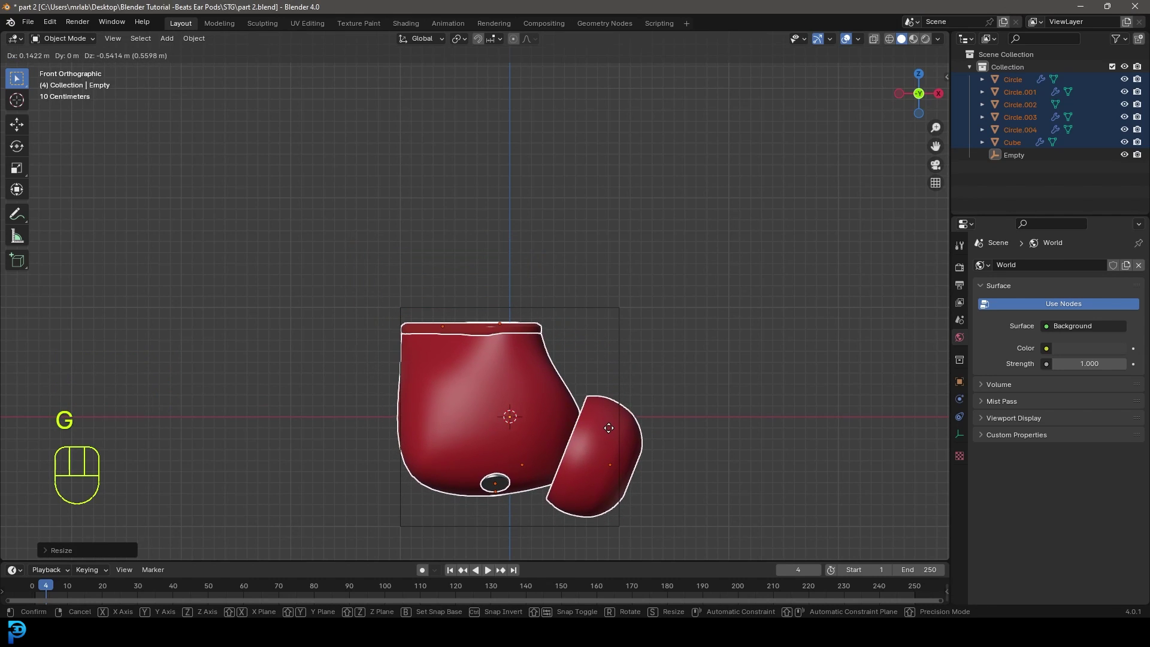
key("KP_1")
Step: Shrink the earbud parts slightly to fit inside the cube and re-centre them
key("s")
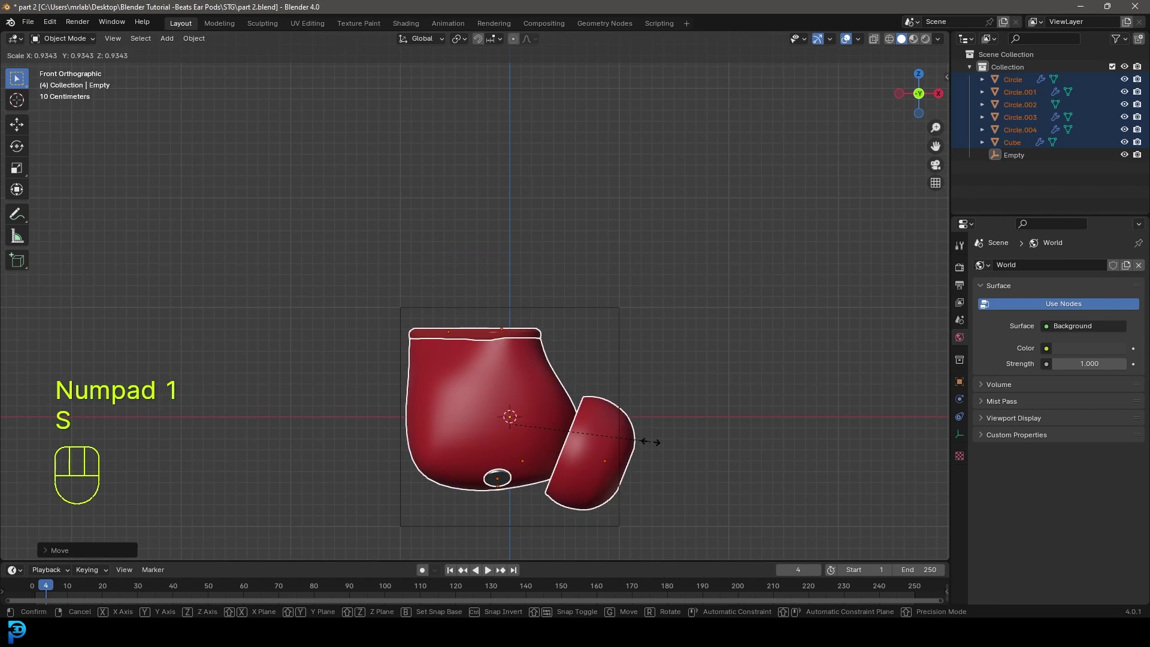
left_click(654, 445)
key("g")
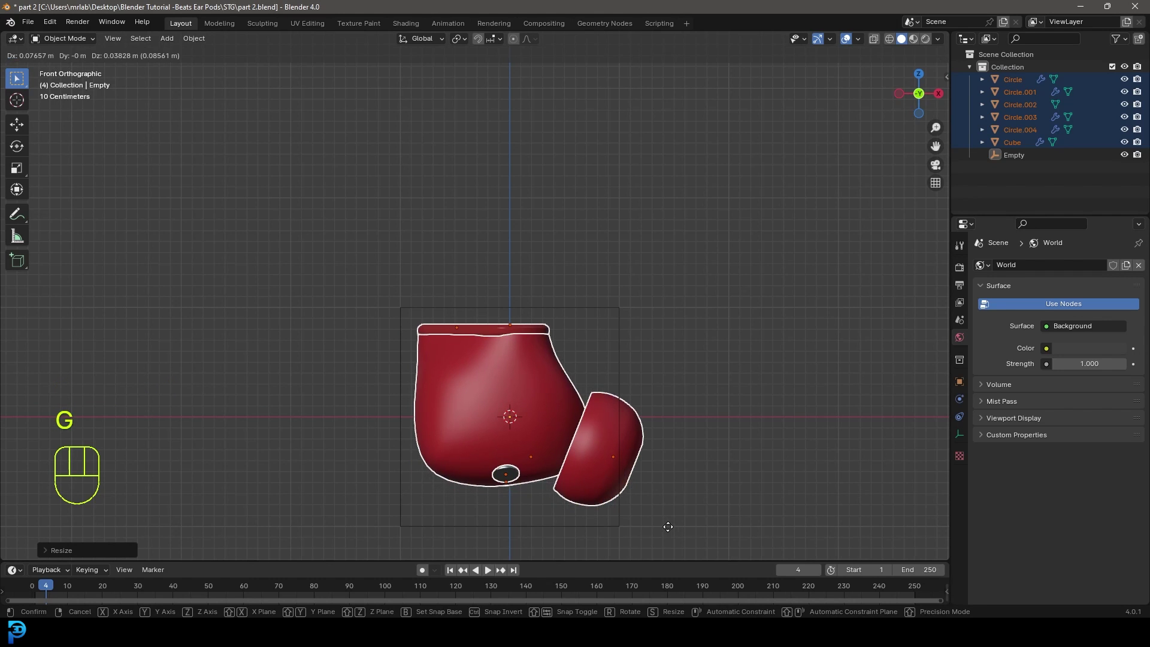
left_click_drag(671, 532, 709, 460)
left_click_drag(571, 472, 655, 458)
left_click_drag(580, 312, 596, 334)
Step: Parent the earbud parts to the cube empty with Object (Keep Transform) and return to front view
key("ctrl+p")
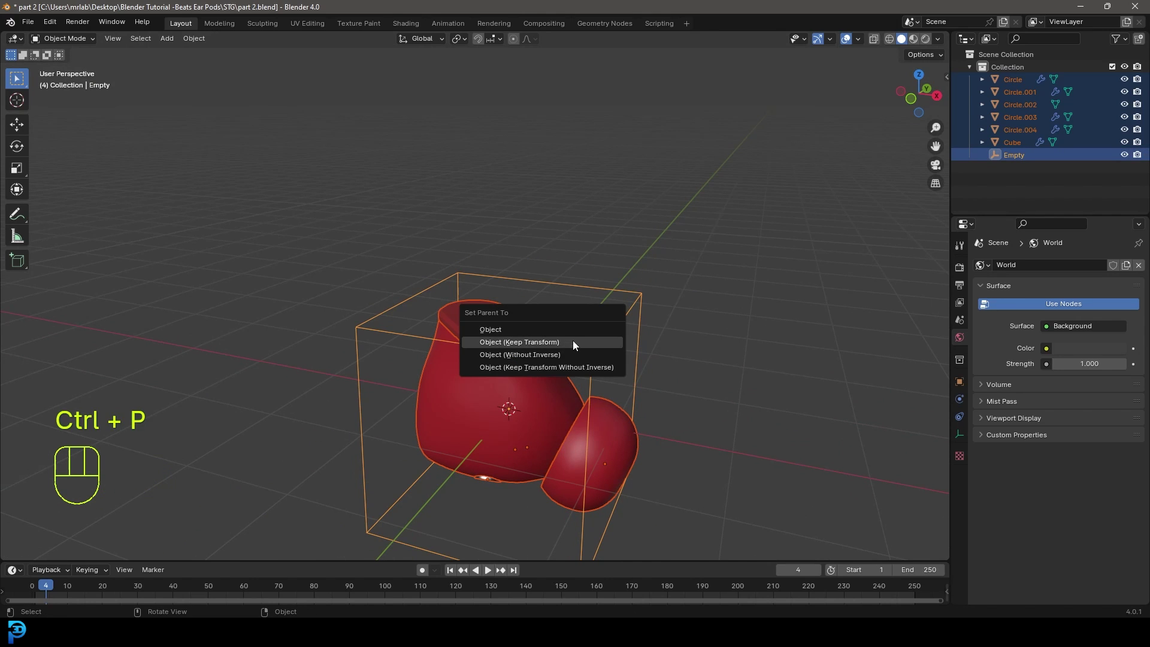
left_click(571, 308)
key("r")
key("r")
key("g")
key("KP_1")
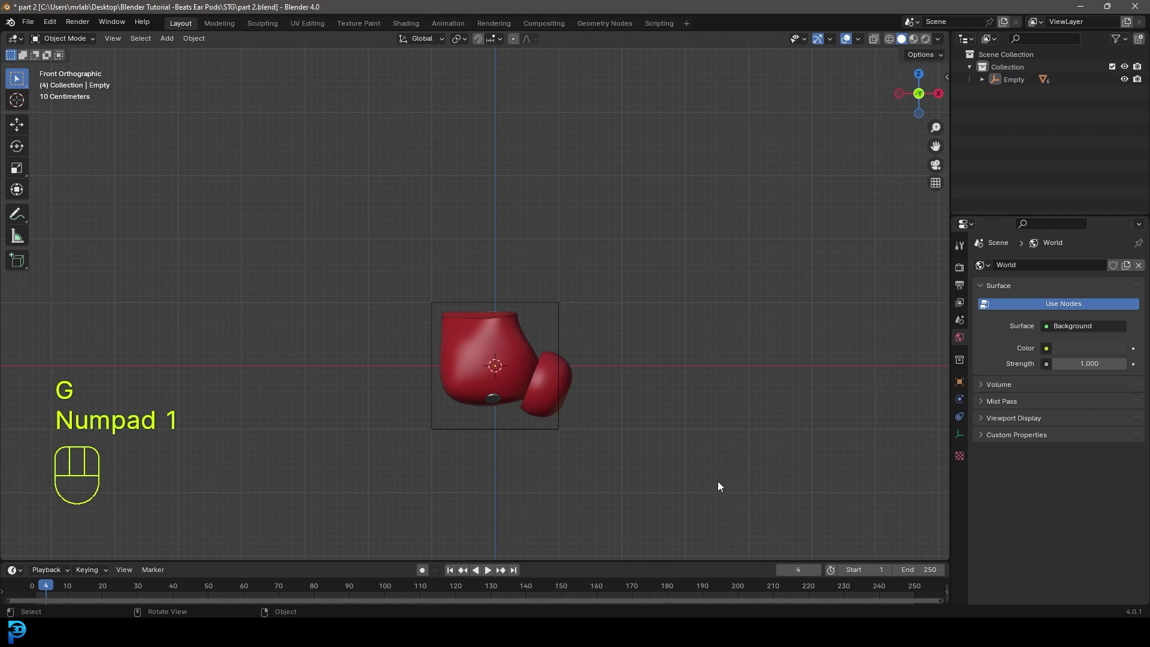
Step: Duplicate the empty with its earbud and place the copy to the right along X
left_click(384, 264)
key("a")
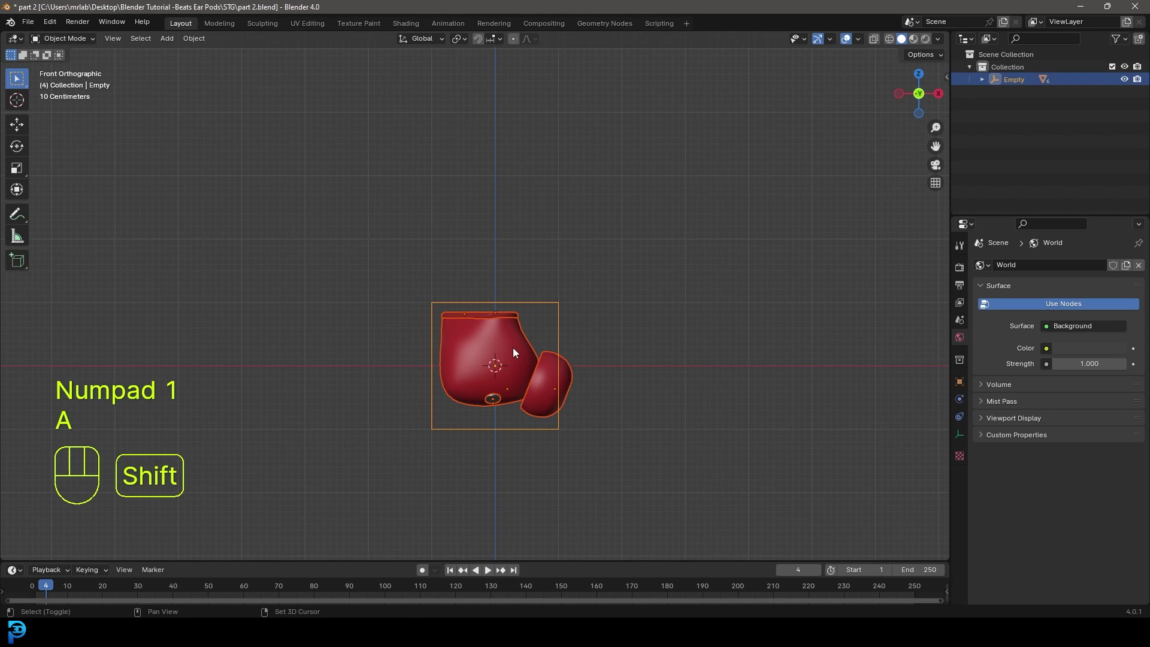
key("shift+d")
key("x")
left_click(683, 380)
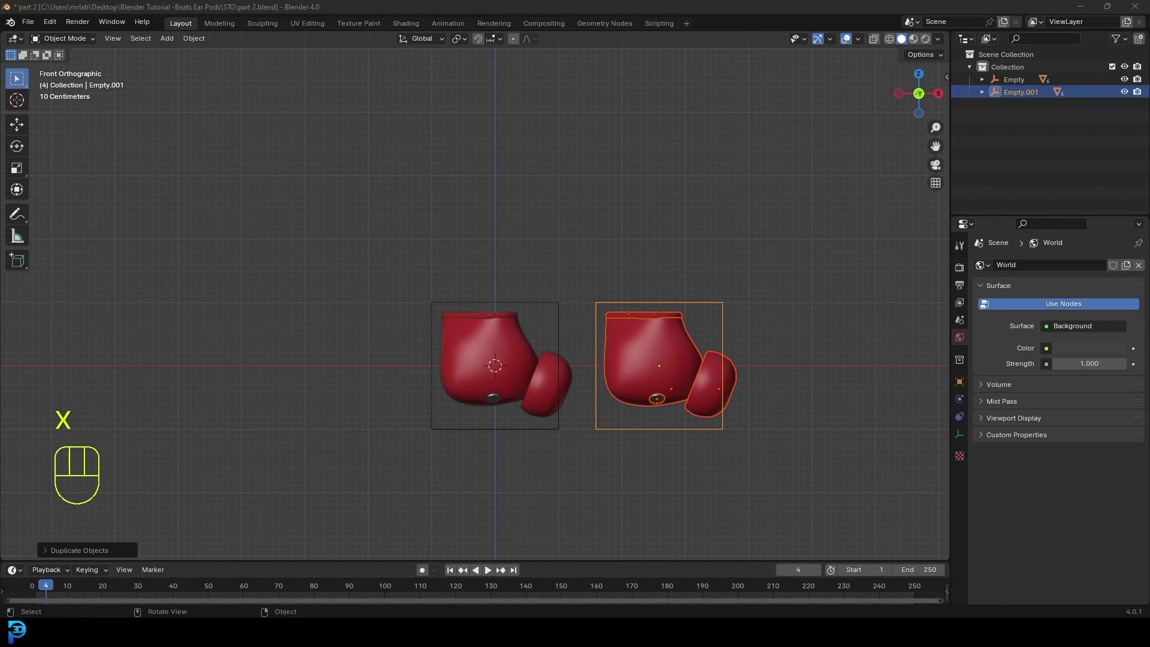
Step: Select both earbud groups and shift them along X to centre the pair on the origin
left_click_drag(629, 354, 614, 352)
key("a")
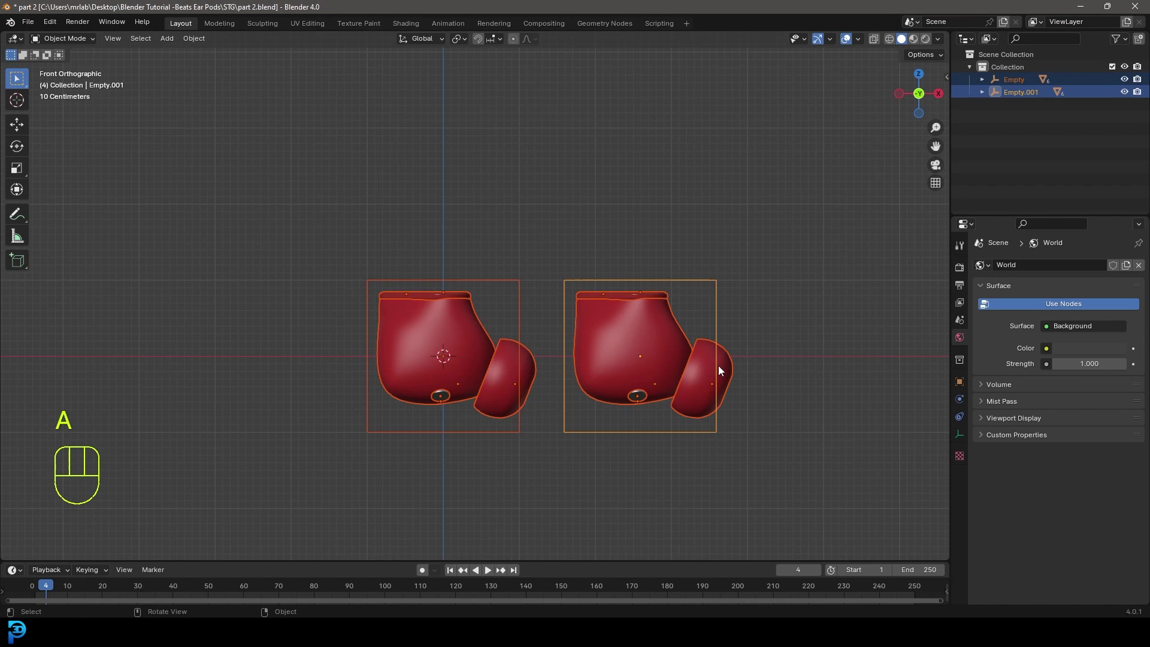
key("g")
key("x")
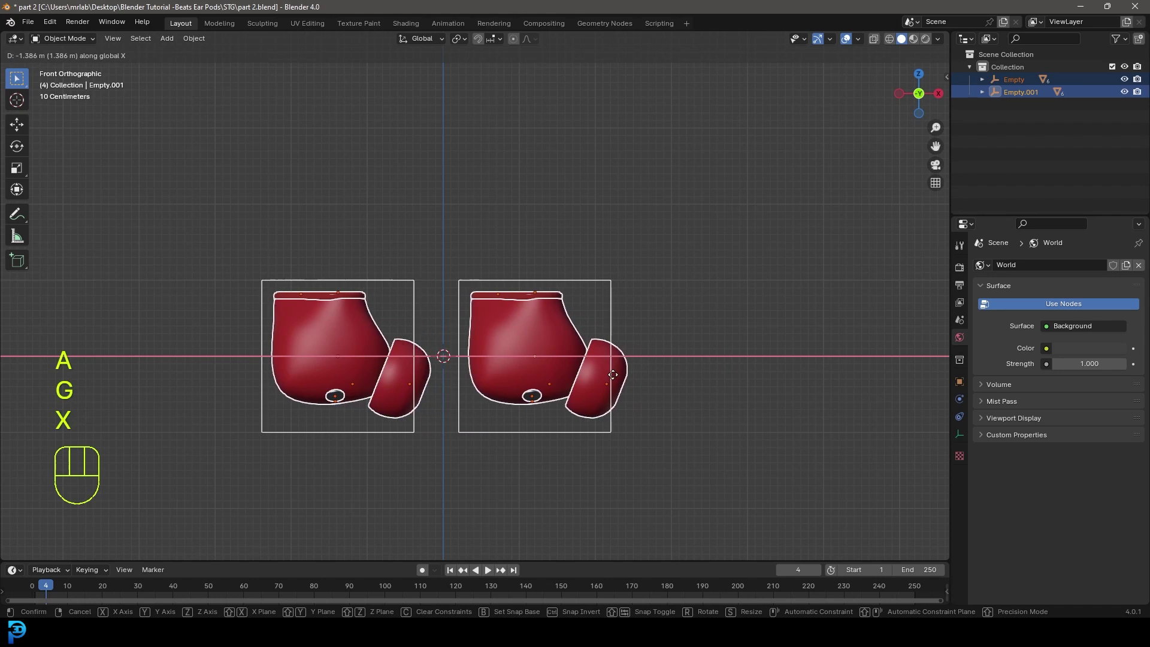
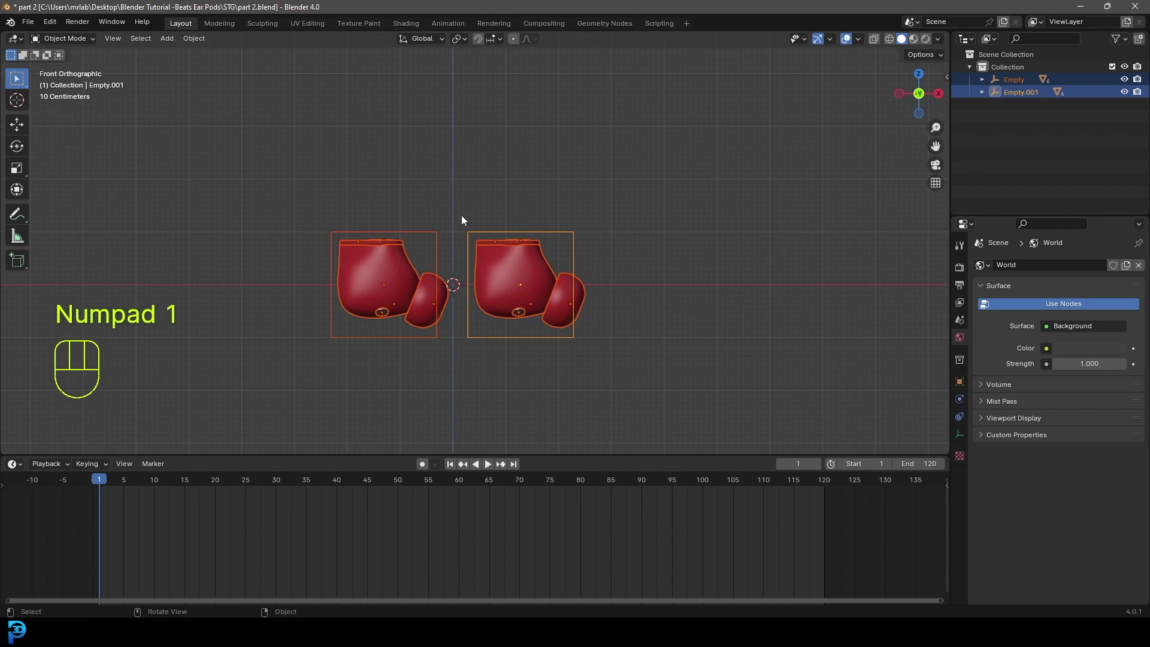
Step: Tilt the left earbud with trackball rotation so its b logo shows
middle_click(468, 224)
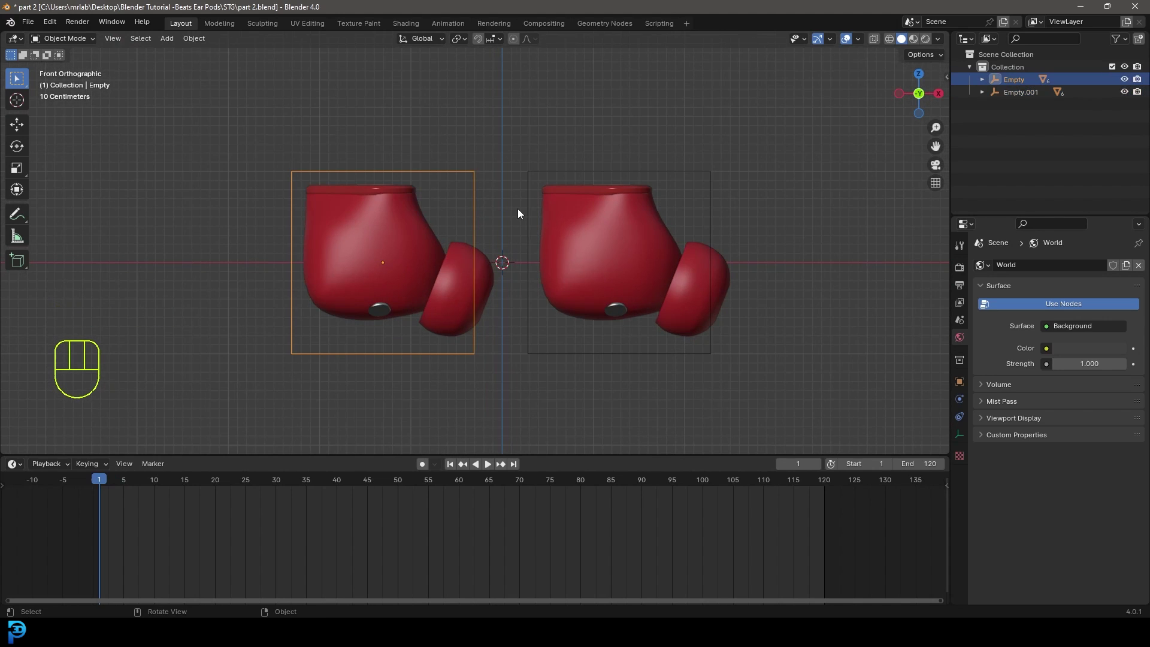
key("r")
key("r")
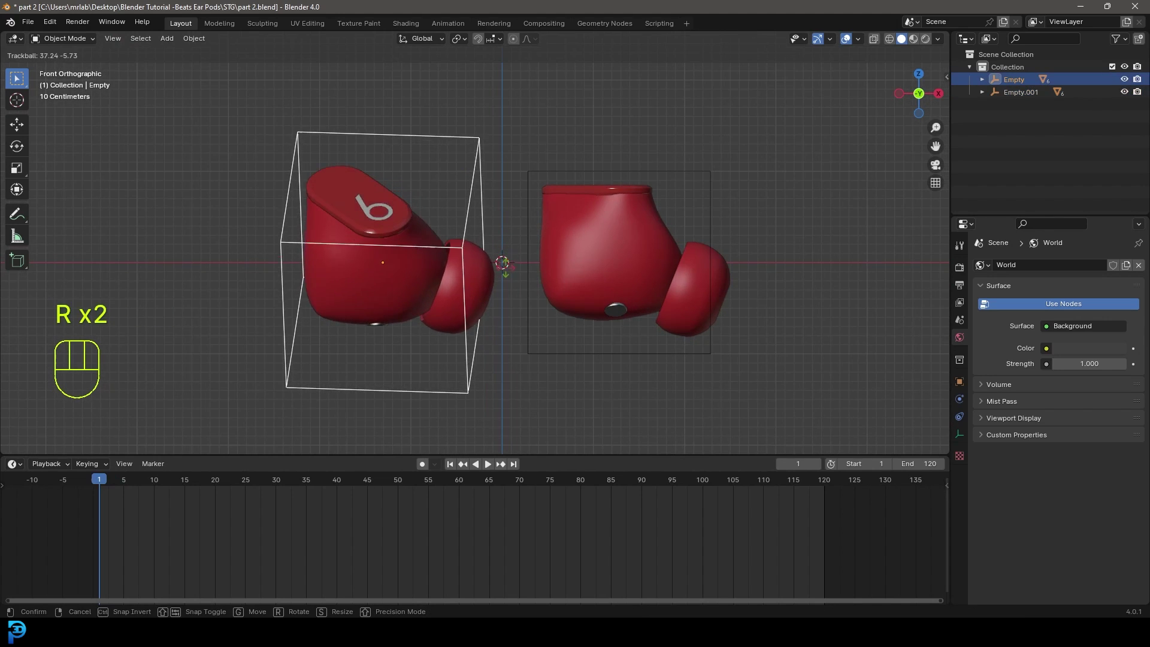
key("r")
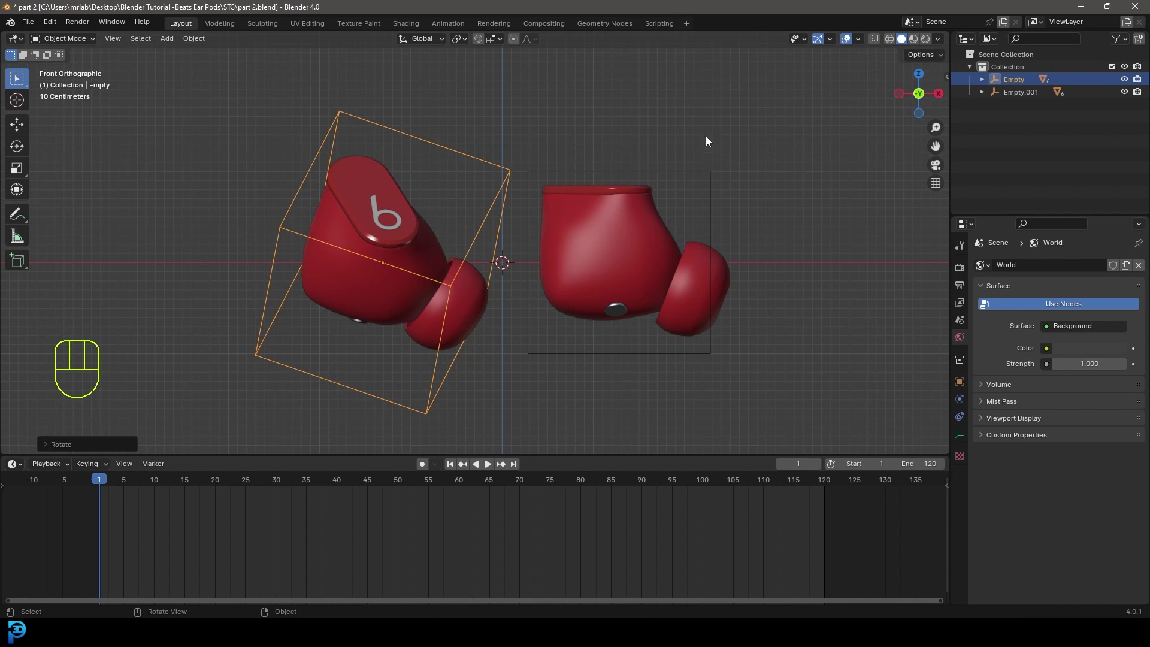
Step: Tilt the right earbud with trackball rotation, then twist it around one axis
left_click(667, 175)
middle_click(660, 264)
key("r")
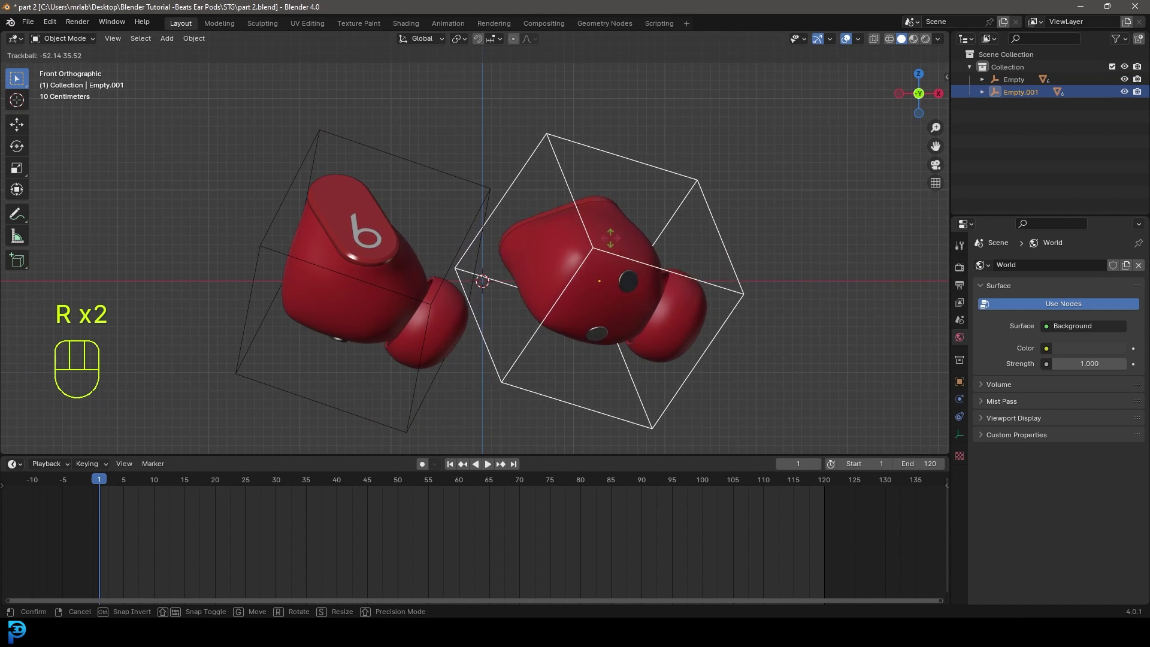
key("r")
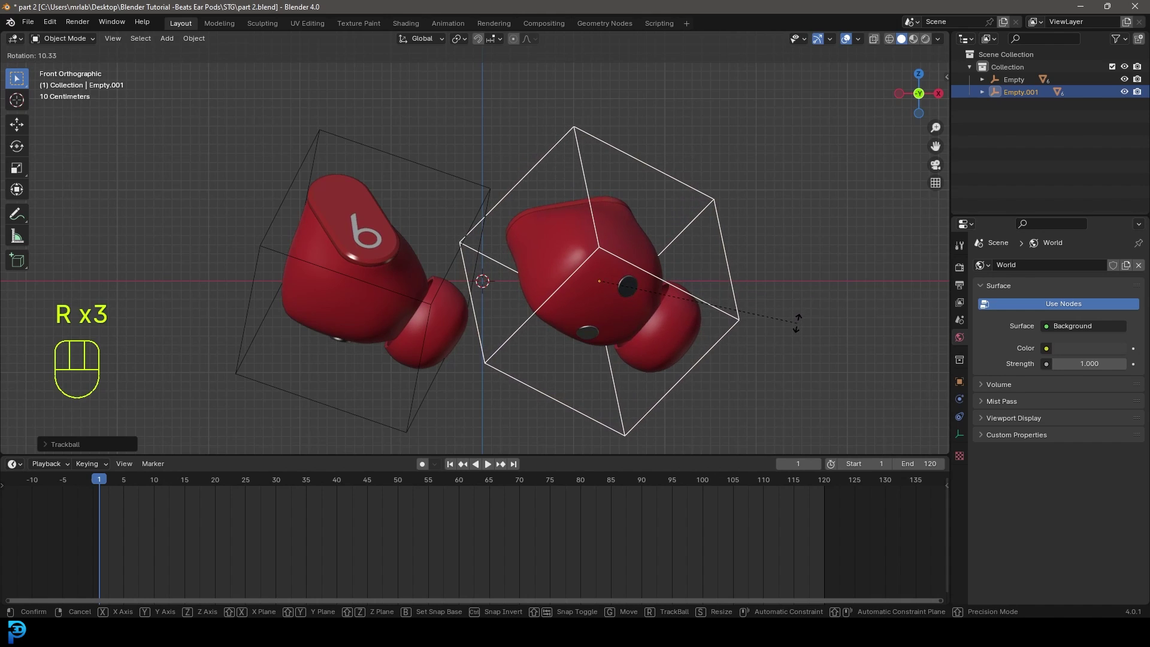
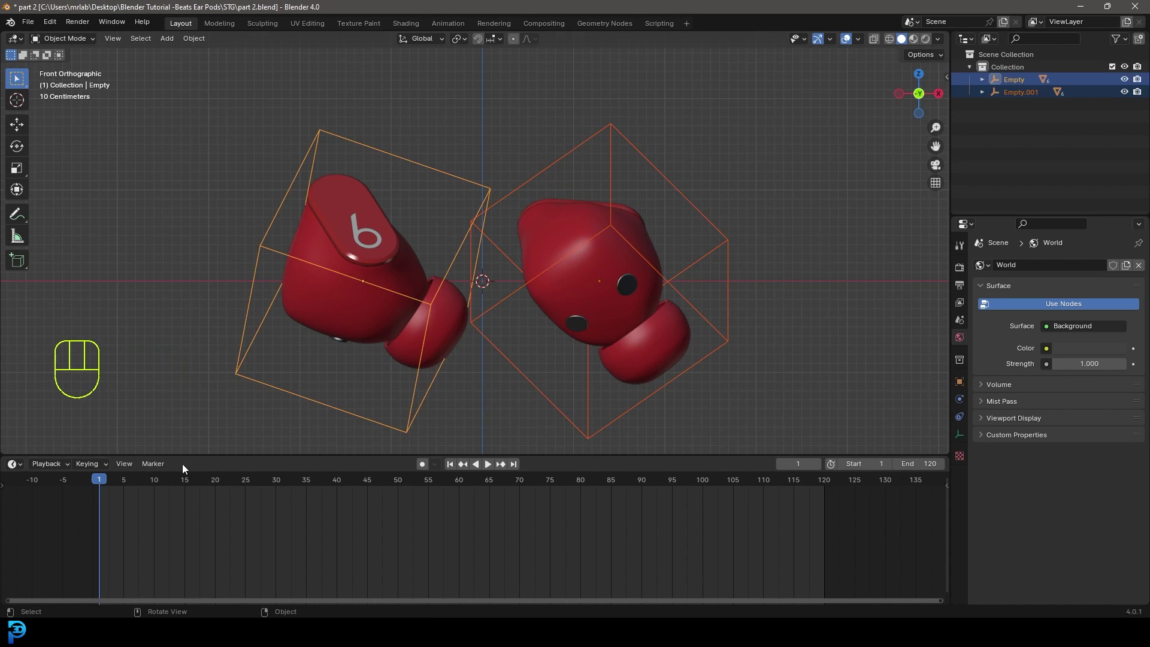
Step: Insert Location & Rotation keyframes for both earbuds and copy them to frame 120
left_click(104, 486)
key("i")
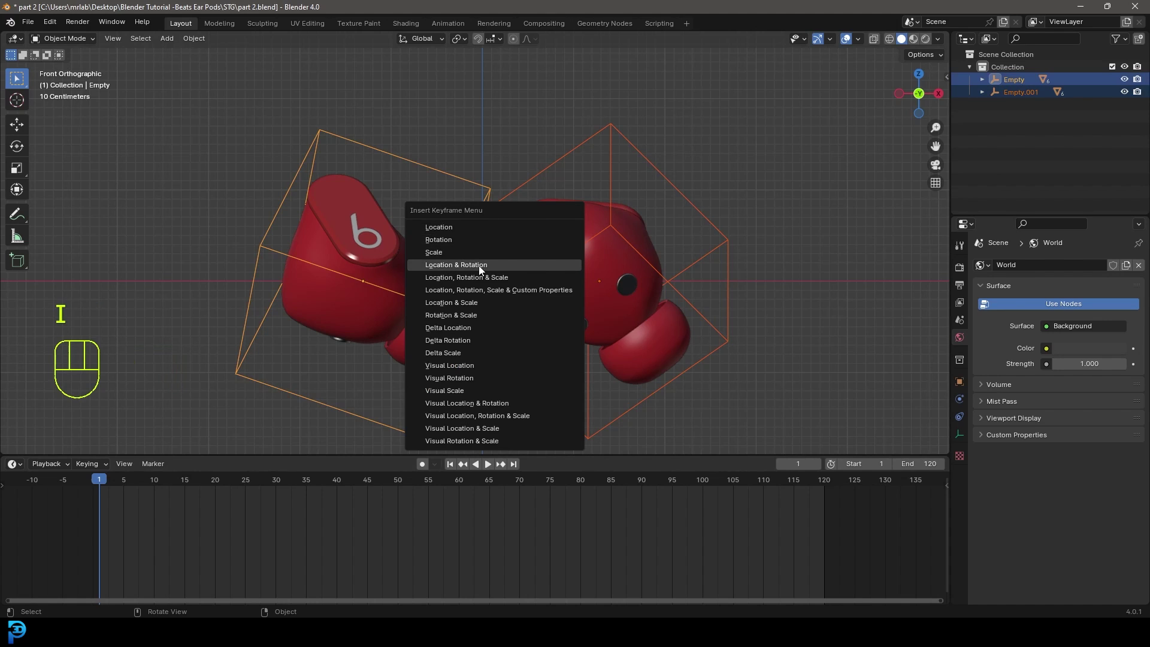
left_click_drag(207, 543, 202, 545)
left_click_drag(133, 510, 94, 497)
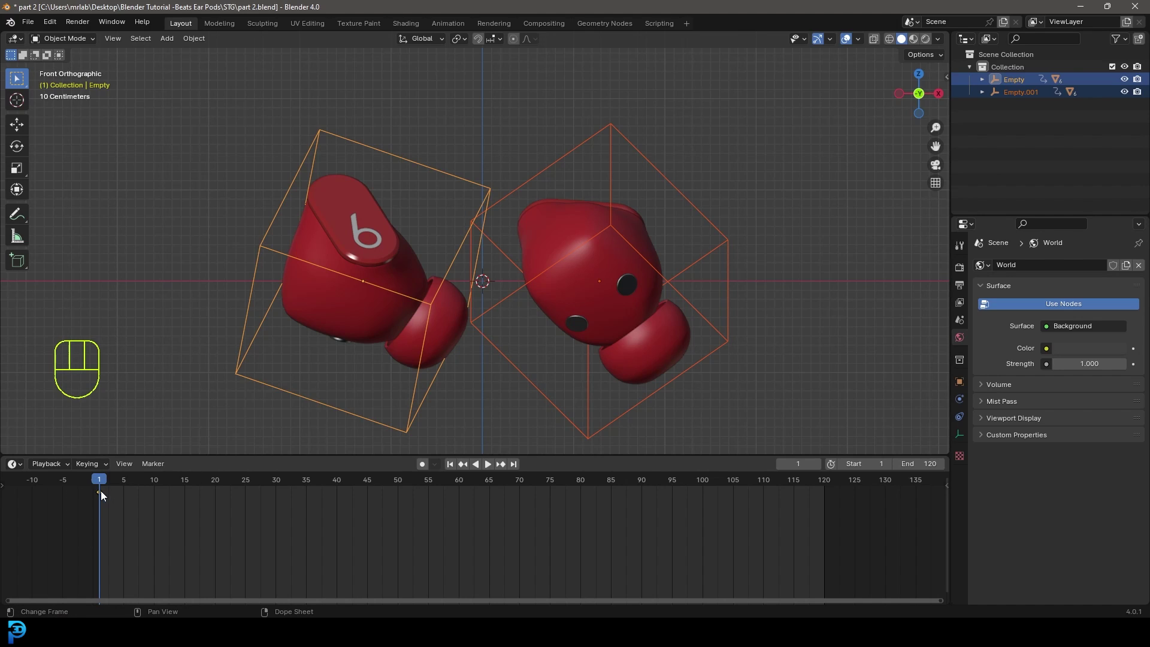
key("shift+d")
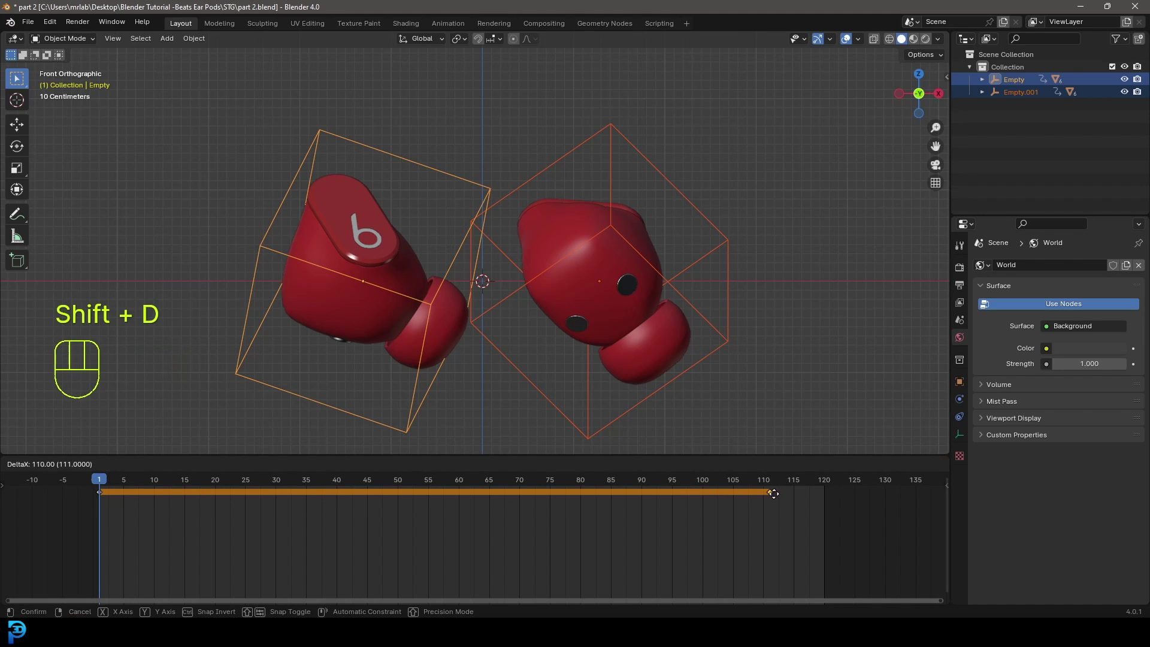
left_click(831, 503)
Step: Select the right earbud's empty, then the left one
left_click(570, 159)
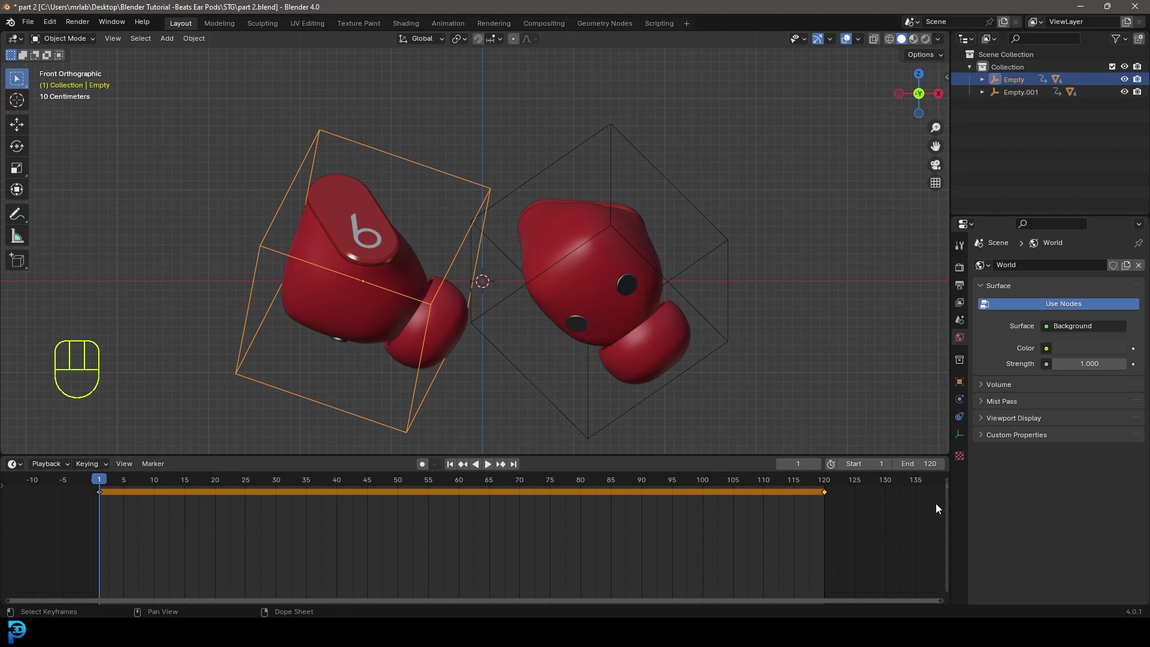
left_click(573, 160)
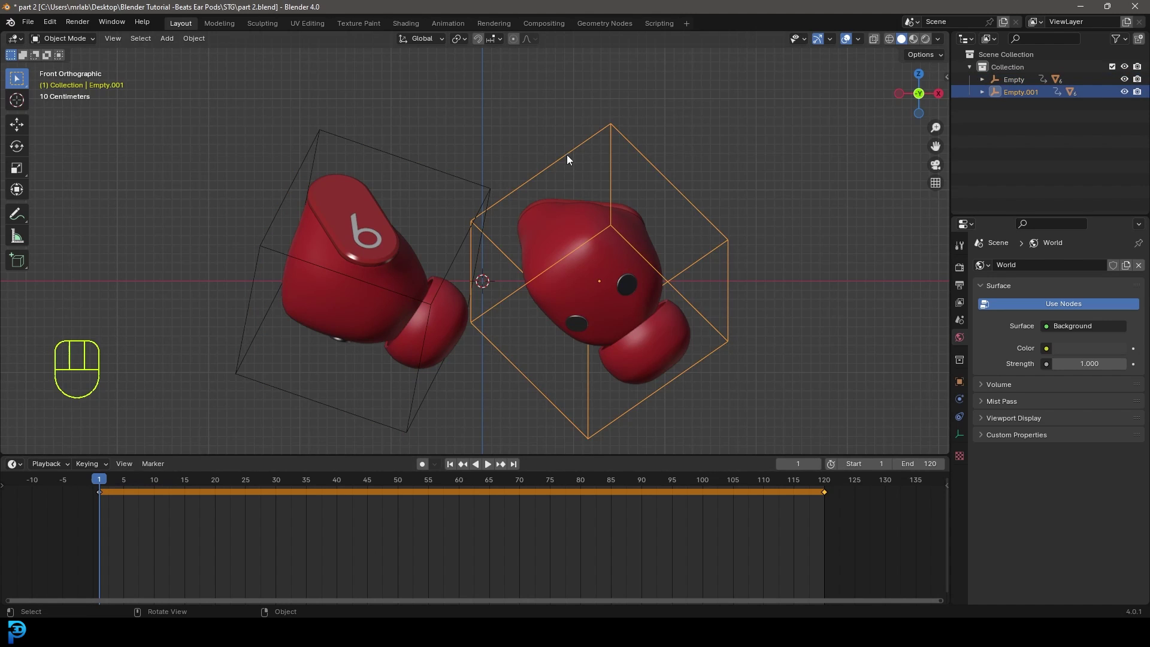
left_click(397, 152)
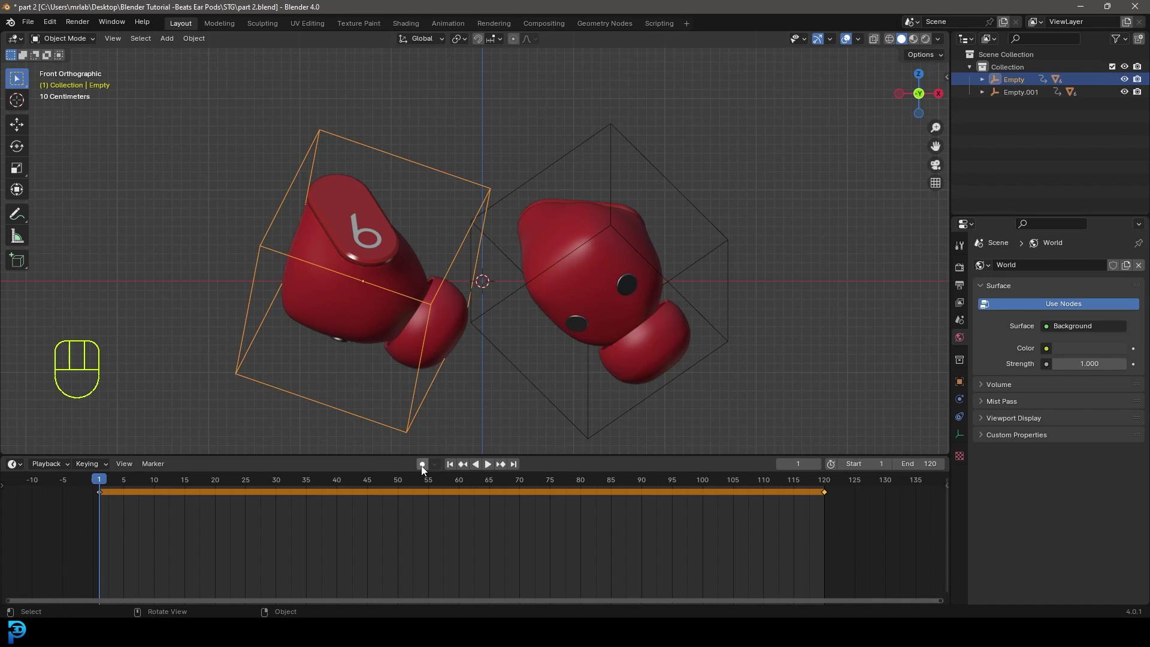
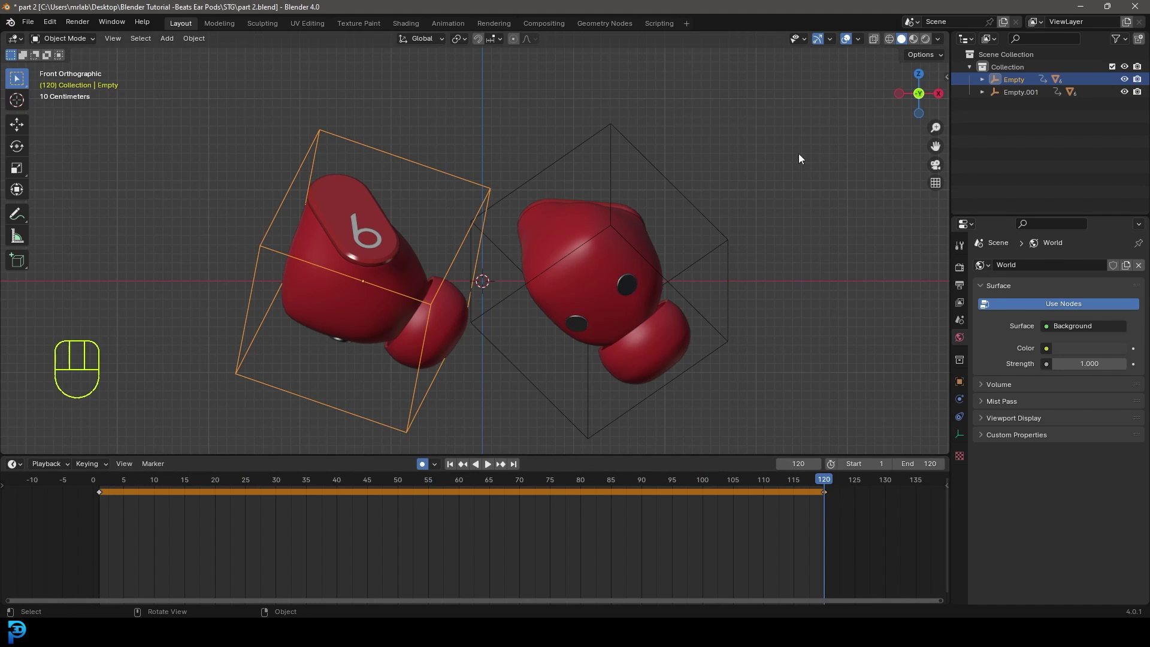
Step: Key the left empty's X rotation at 402.2° on frame 120 for a full extra turn
key("n")
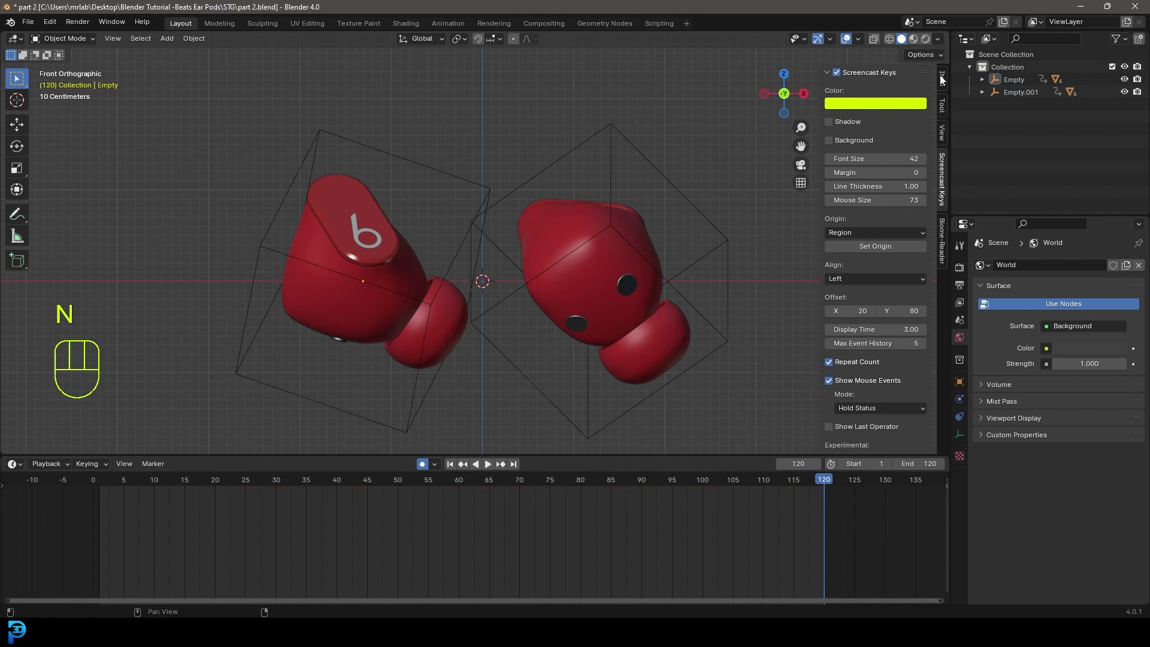
left_click(949, 76)
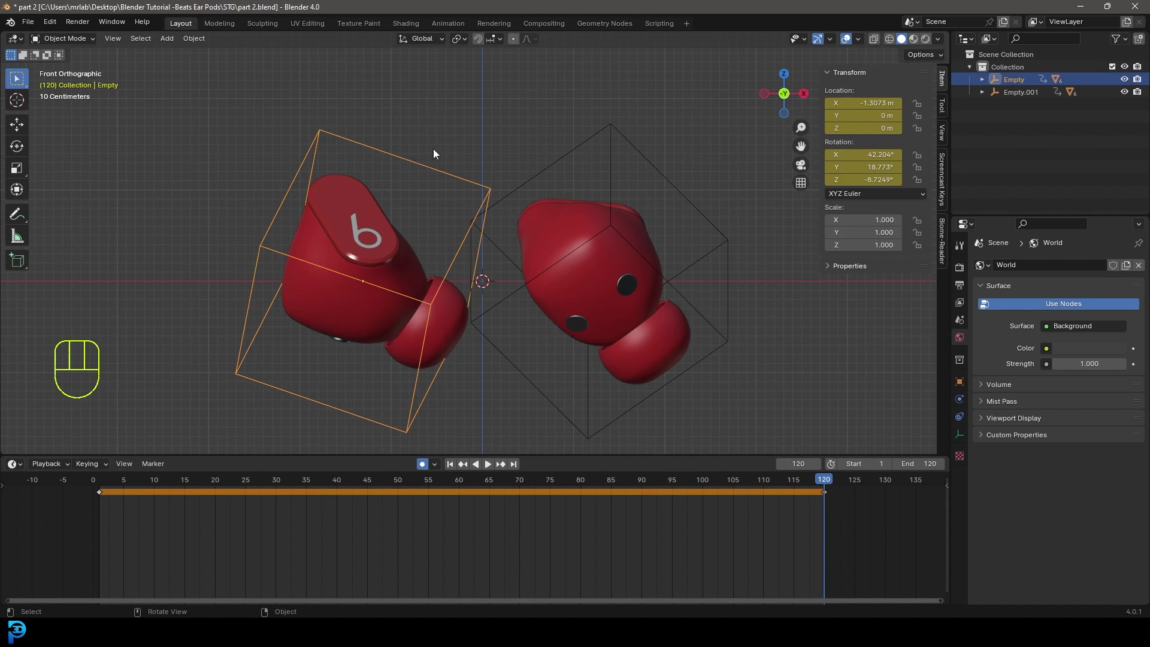
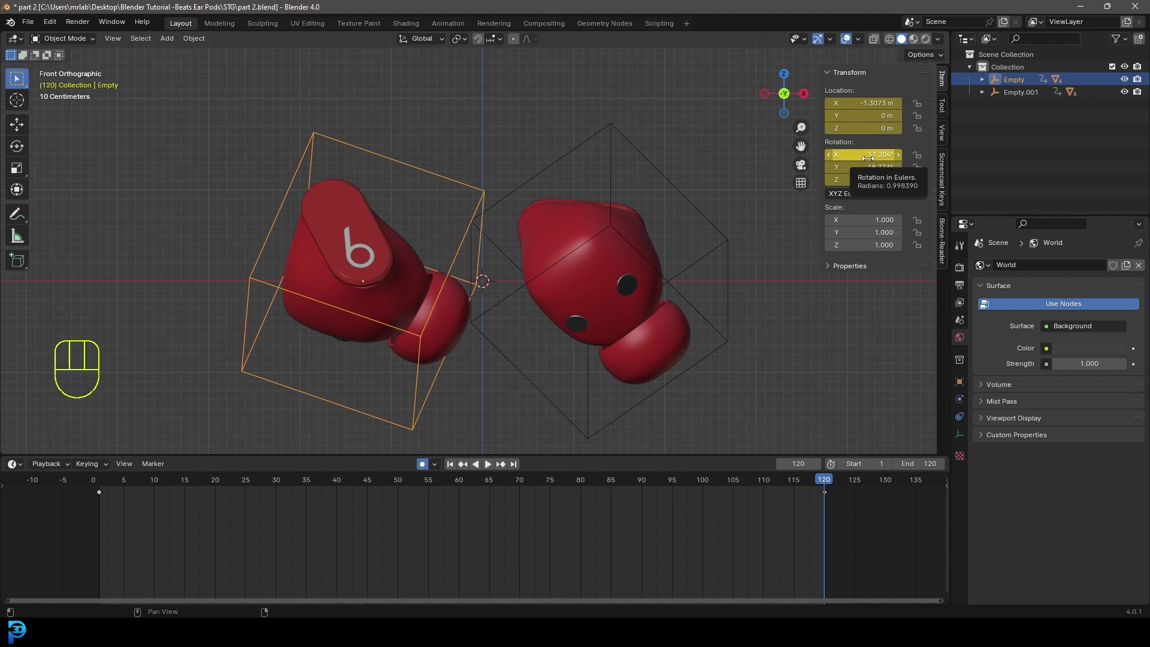
key("ctrl+z")
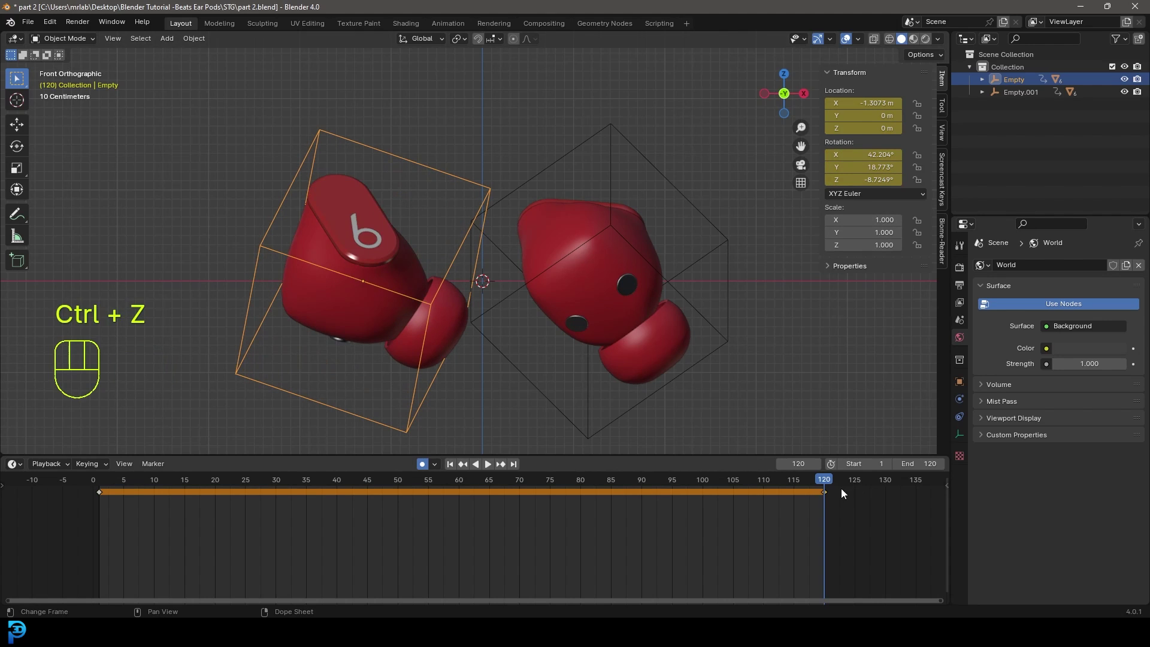
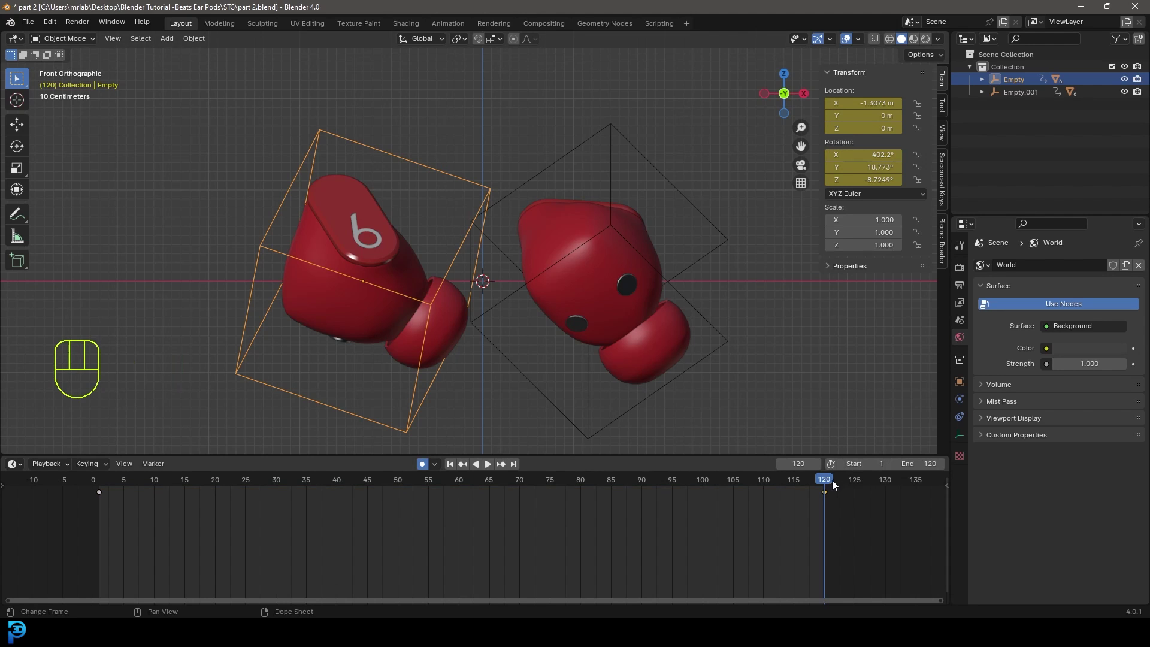
left_click(822, 484)
Step: Play back the spin to check it and jump to the last frame
key("space")
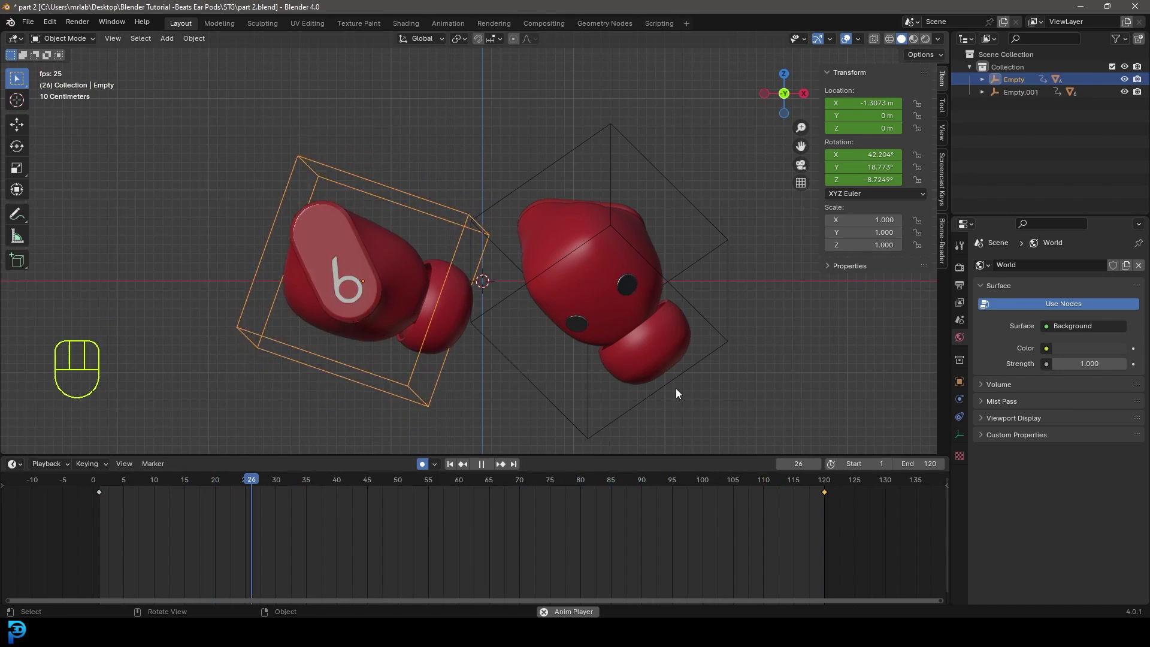
key("space")
left_click_drag(284, 480, 827, 538)
Step: Key the right empty's X rotation at −403.78° on frame 120 and turn off auto keying
left_click(660, 171)
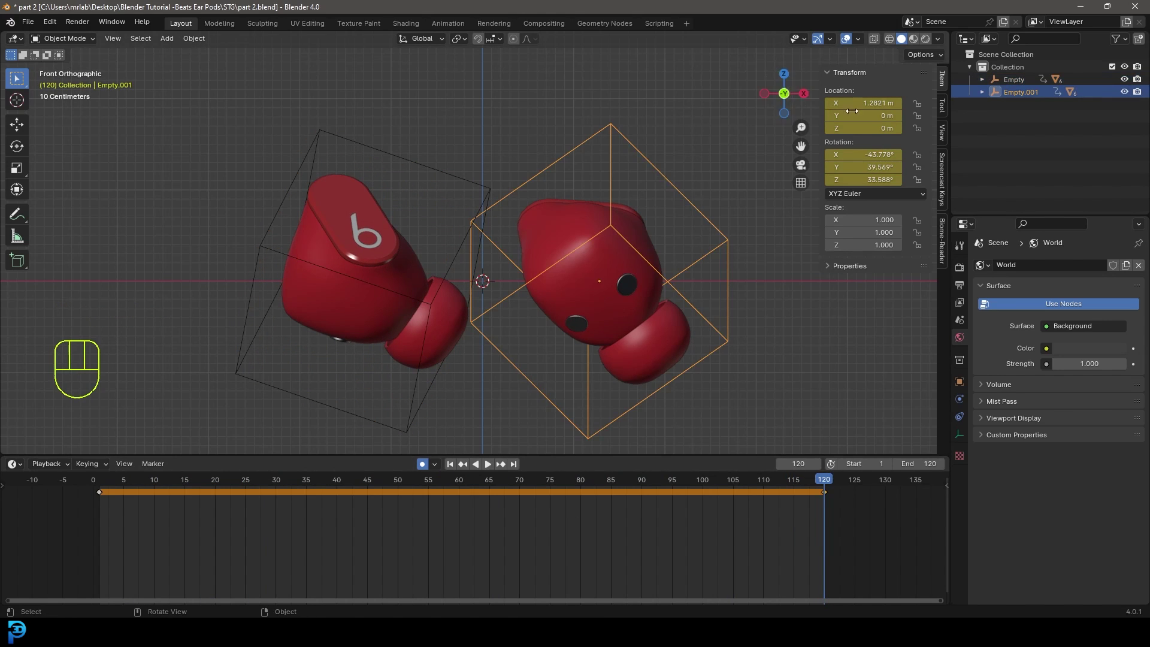
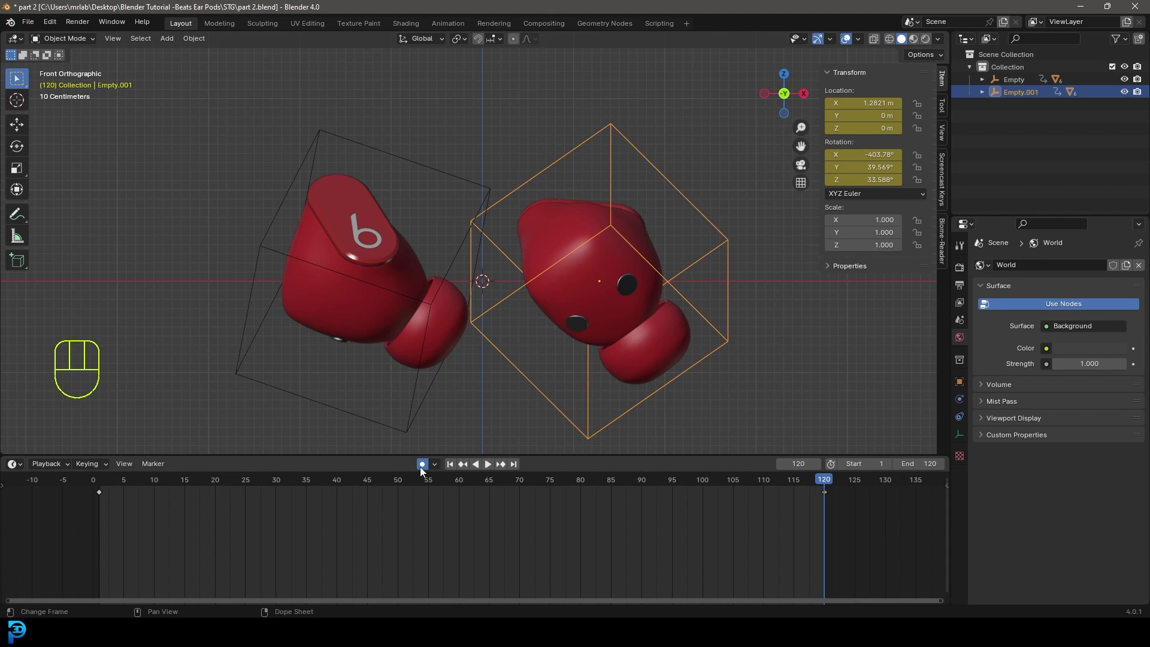
left_click(424, 469)
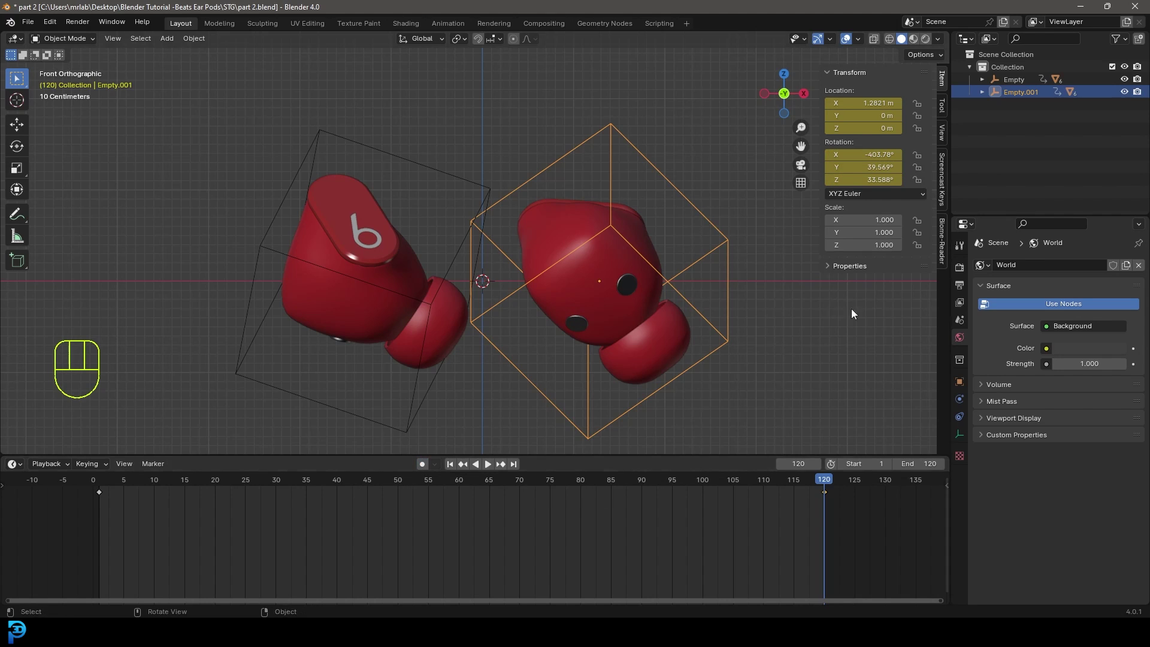
Step: Scrub and play both earbuds' spin, then return to frame 1
left_click_drag(825, 483, 65, 557)
key("space")
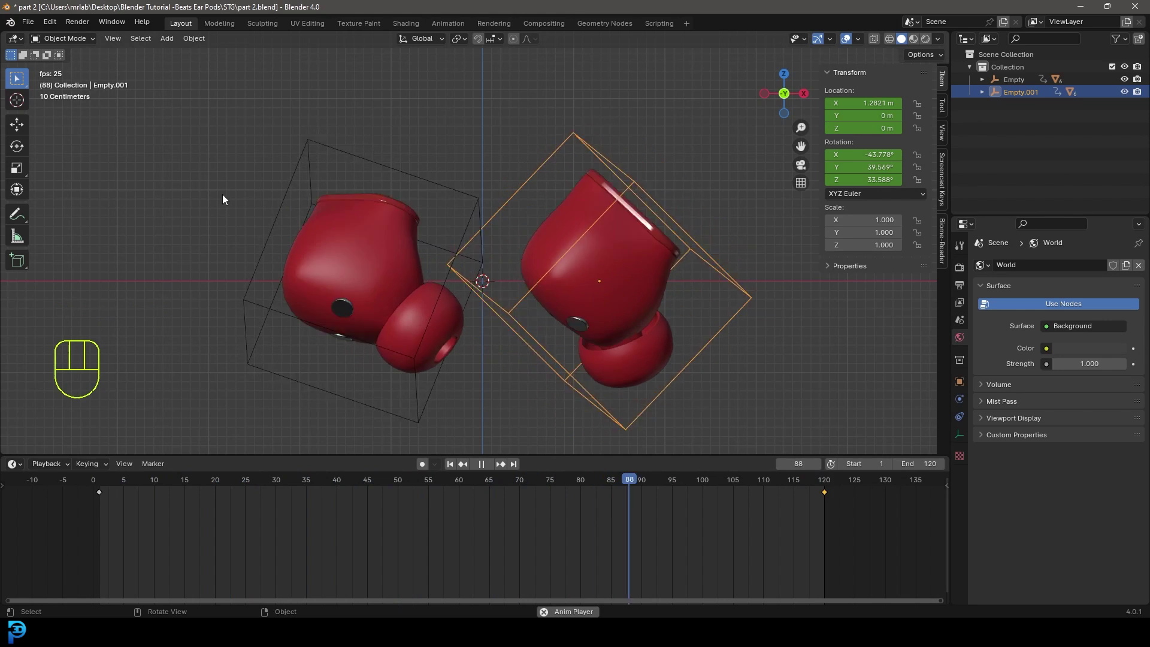
key("space")
key("shift+Left")
key("shift+Right")
key("shift+Left")
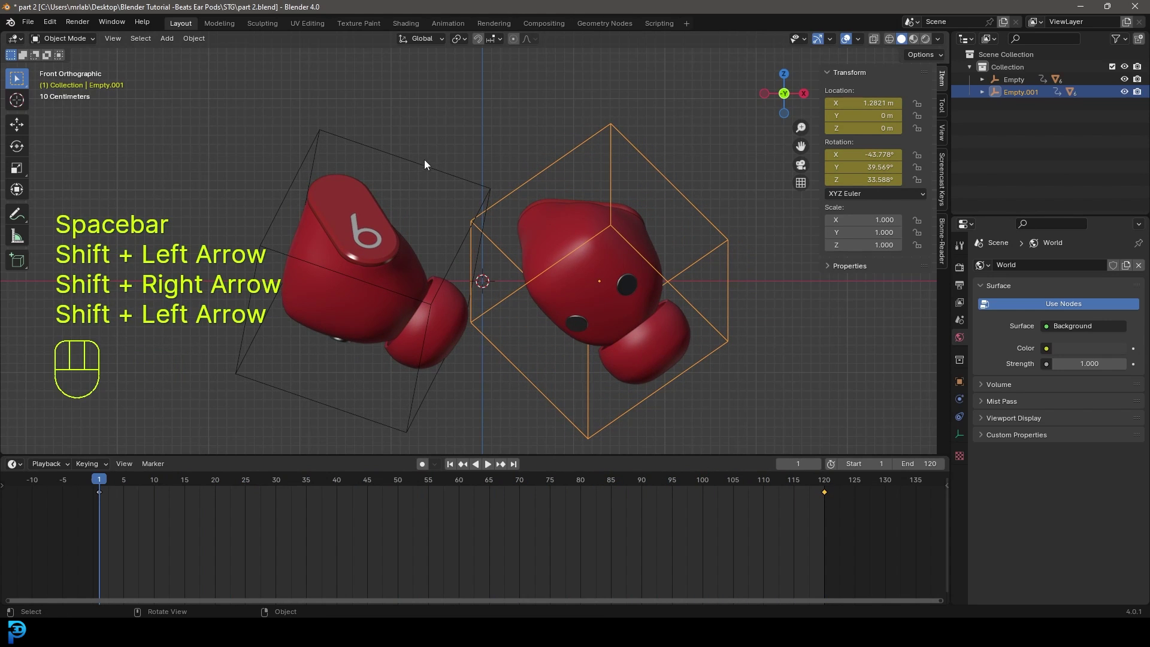
Step: Set all rotation keyframes of both empties to Linear interpolation and replay the spin
left_click(427, 170)
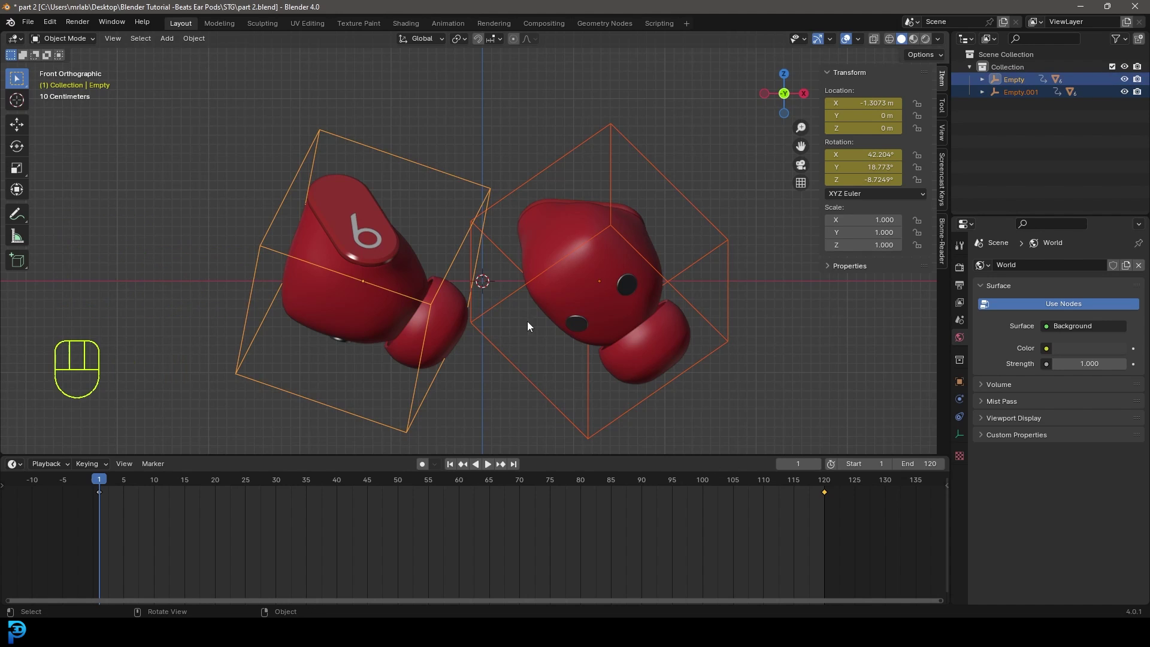
left_click_drag(867, 549, 51, 519)
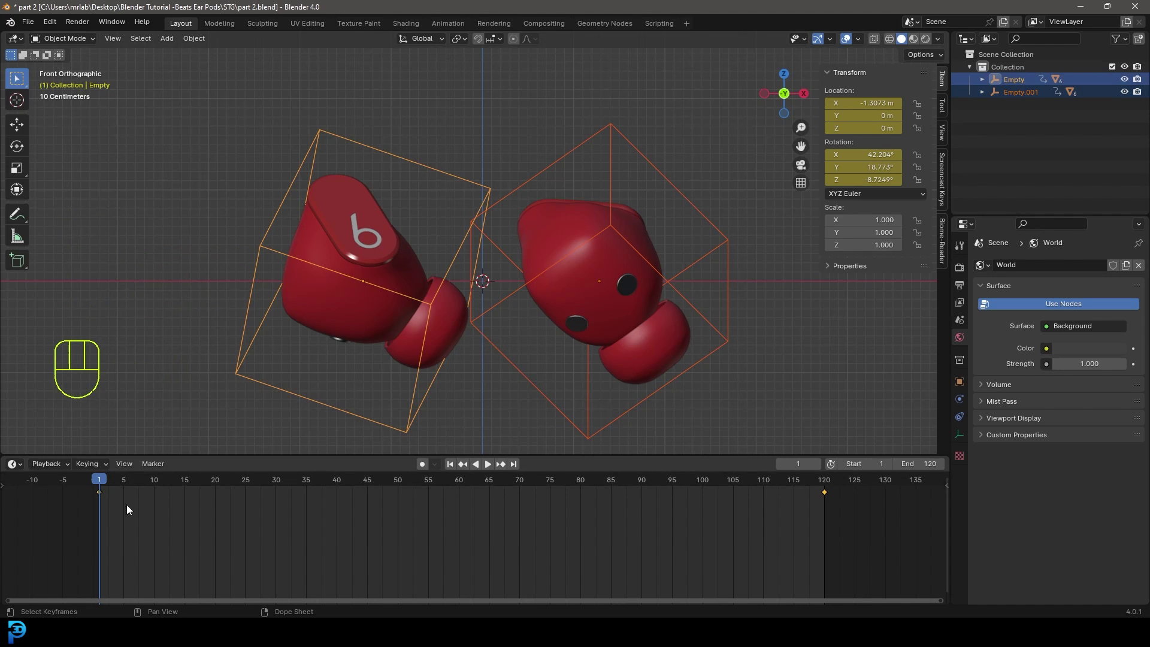
key("t")
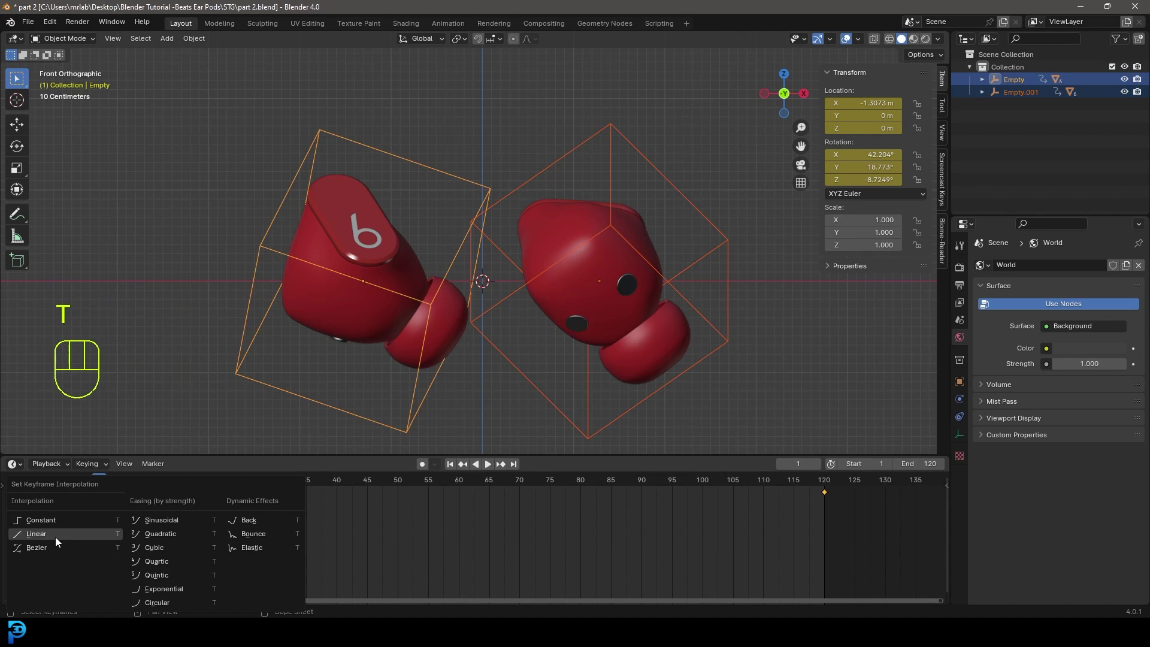
key("space")
key("alt+a")
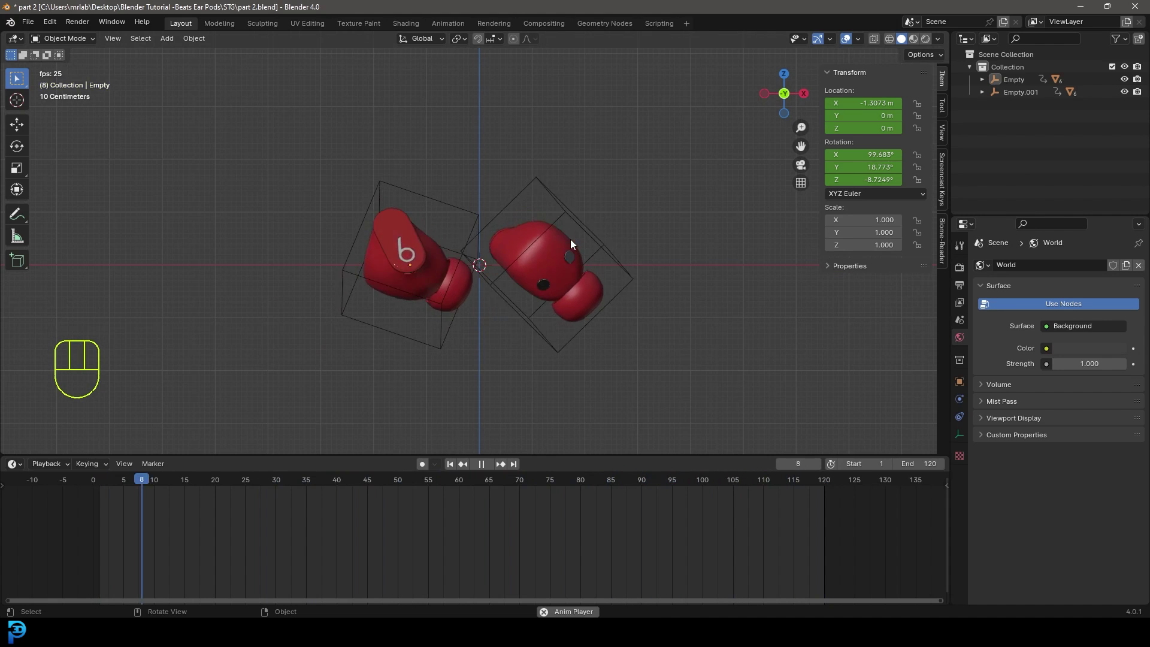
key("space")
Step: Return to front view and save the project as part 2.blend
middle_click(530, 227)
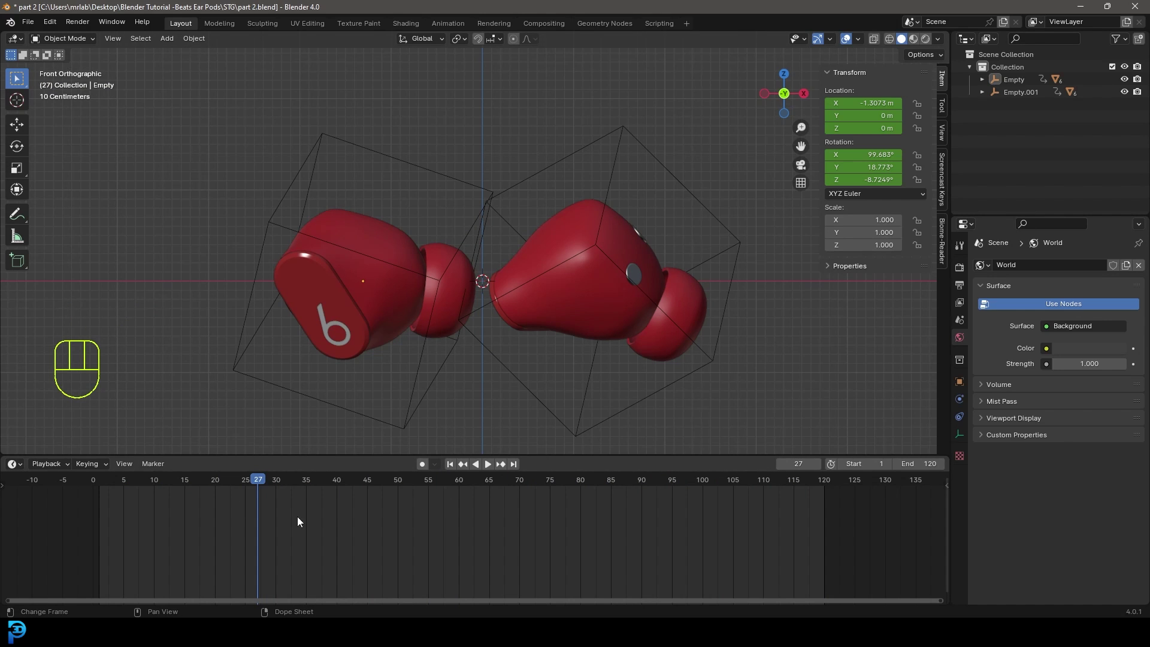
left_click_drag(640, 378, 600, 361)
key("KP_1")
key("ctrl+s")
key("ctrl+s")
left_click_drag(521, 295, 519, 282)
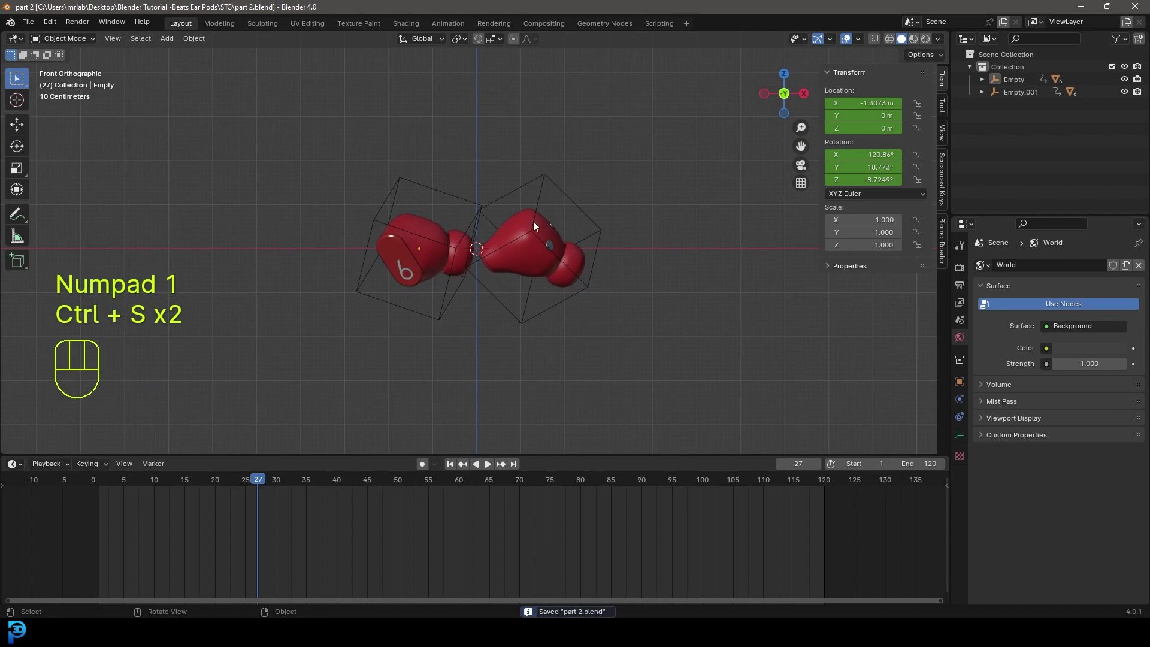
Step: Add a plane and move it down on Z below the earbuds
key("shift+a")
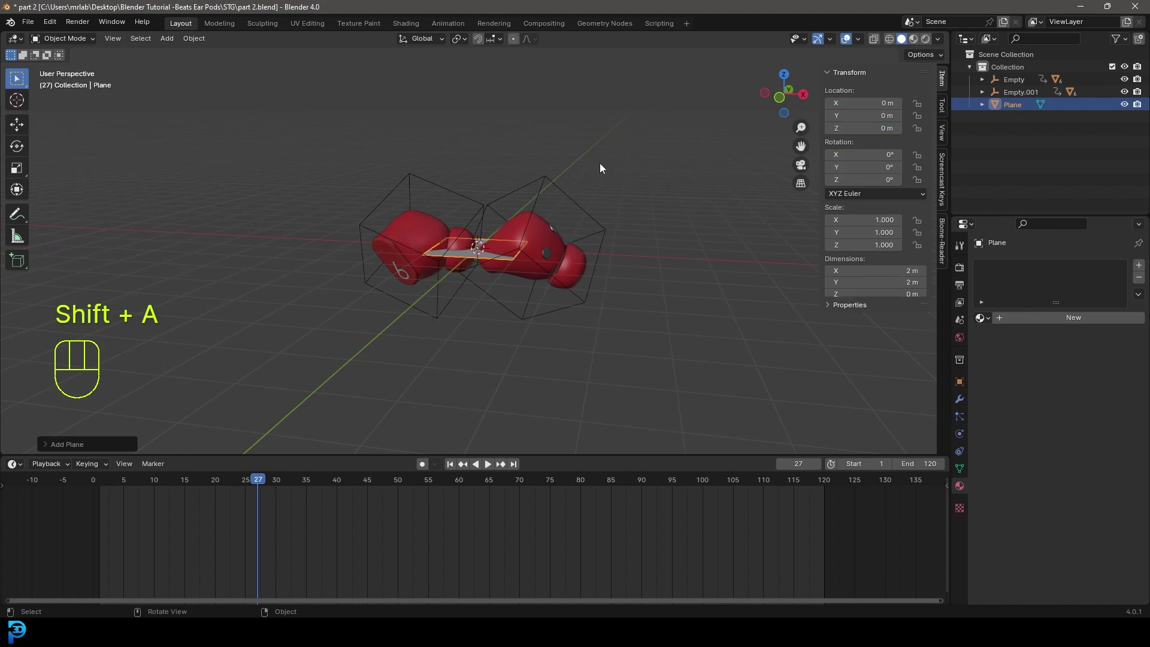
middle_click(506, 272)
key("g")
key("z")
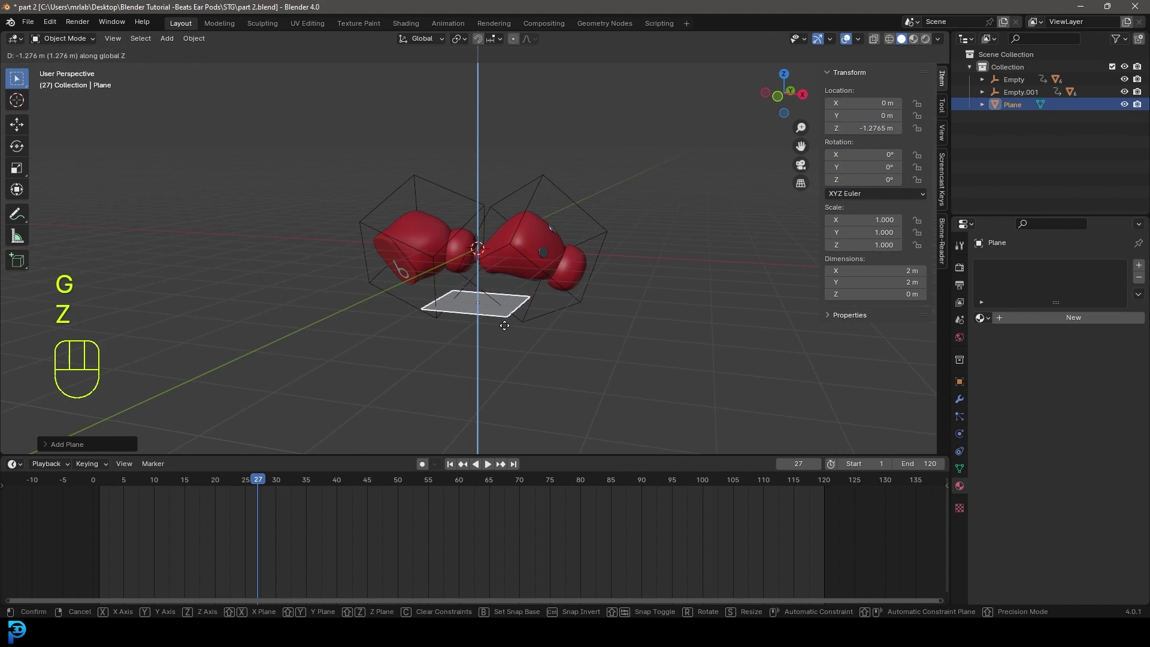
left_click(508, 330)
key("KP_1")
Step: Shape the plane into a stepped stage with curved back and a 0.05 m, 3-segment bevel
key("space")
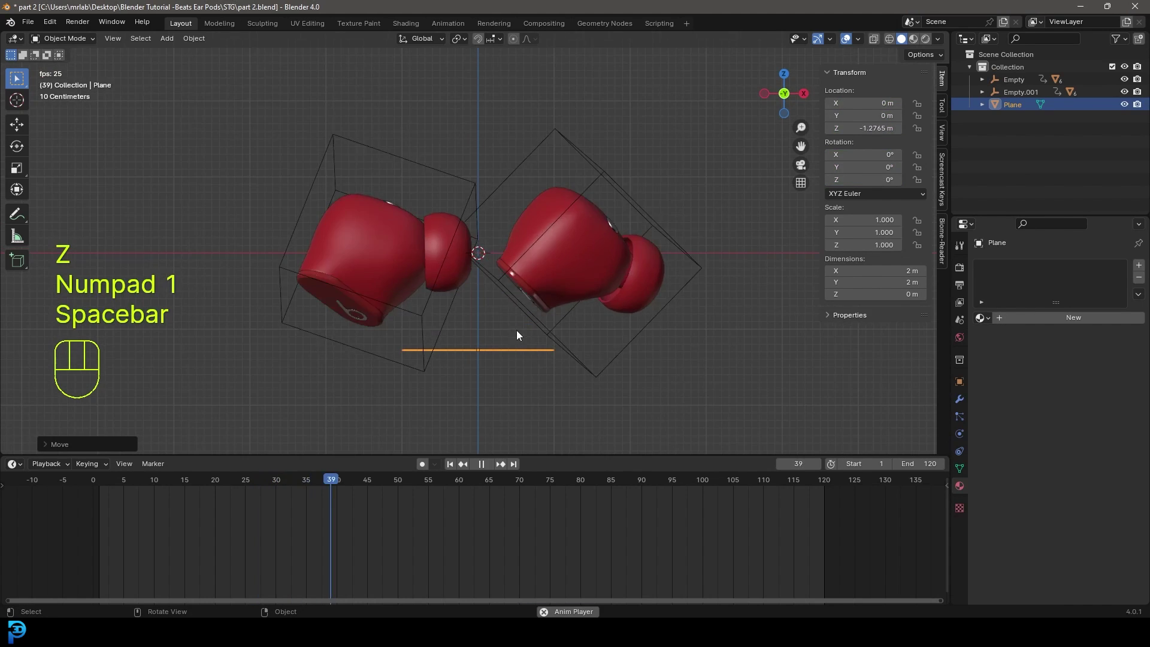
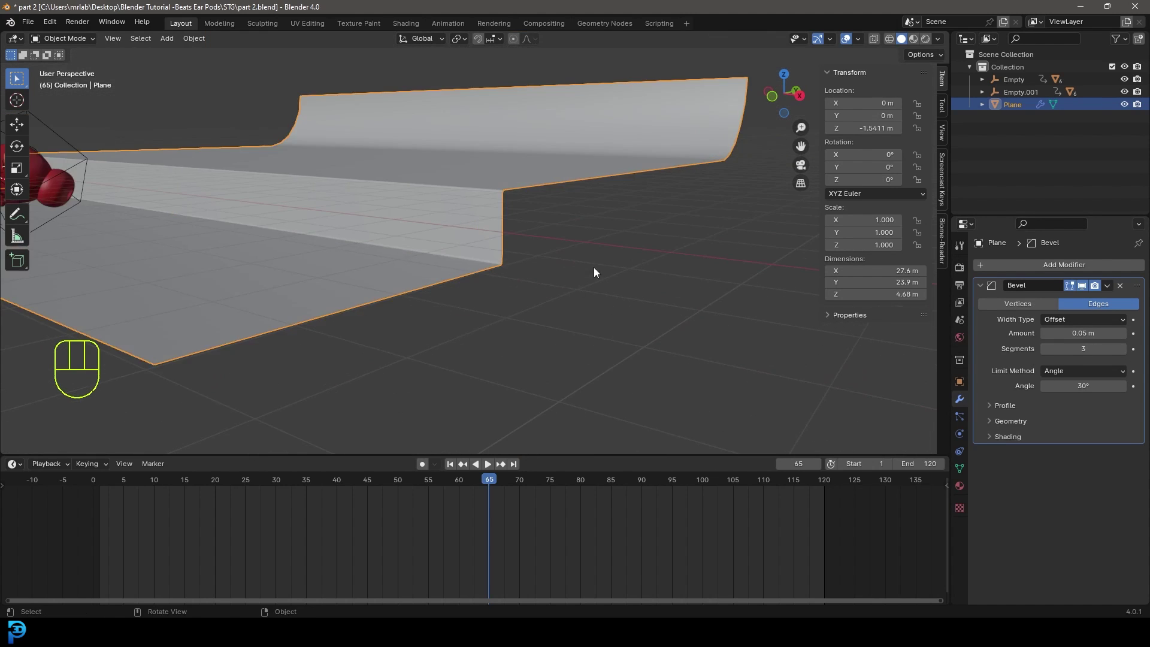
middle_click(310, 258)
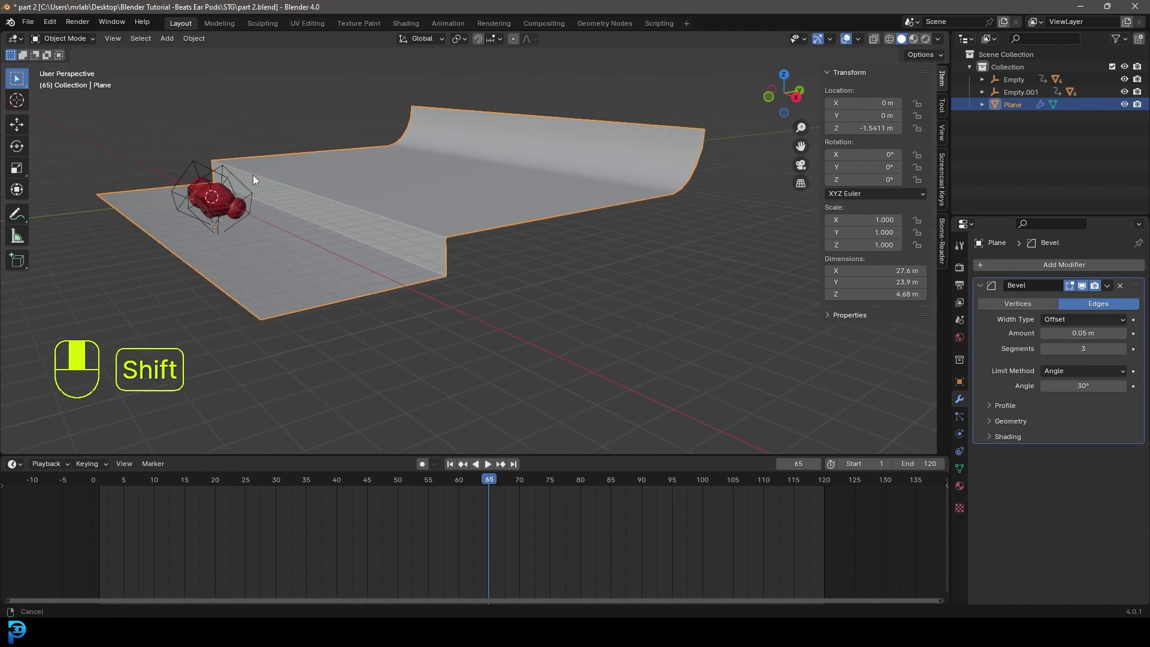
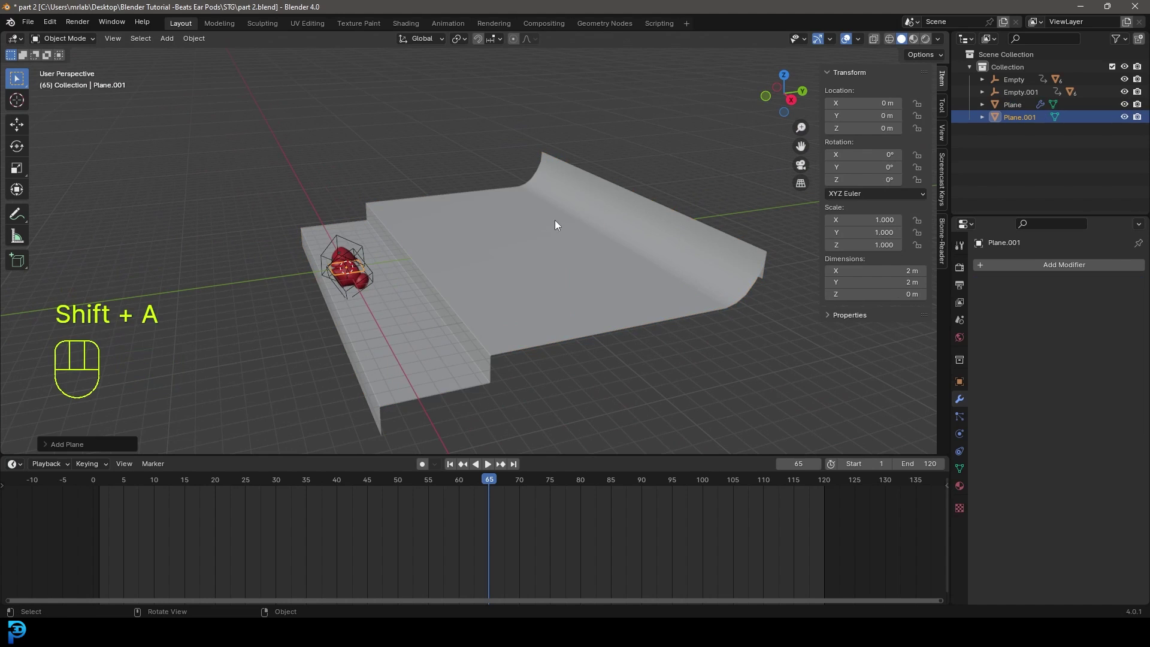
Step: Move the new plane back along Y behind the stage and enlarge it
key("g")
key("y")
left_click(825, 229)
key("s")
left_click(180, 139)
Step: Stretch the backdrop plane wider along X only
left_click_drag(548, 270, 576, 287)
key("s")
key("x")
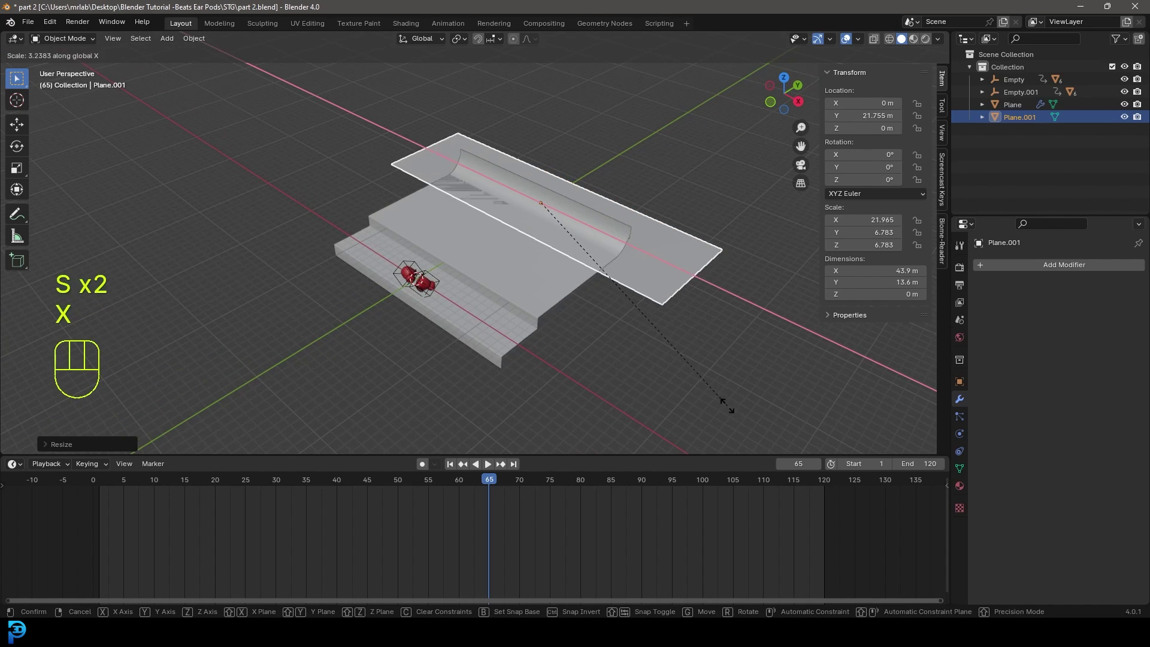
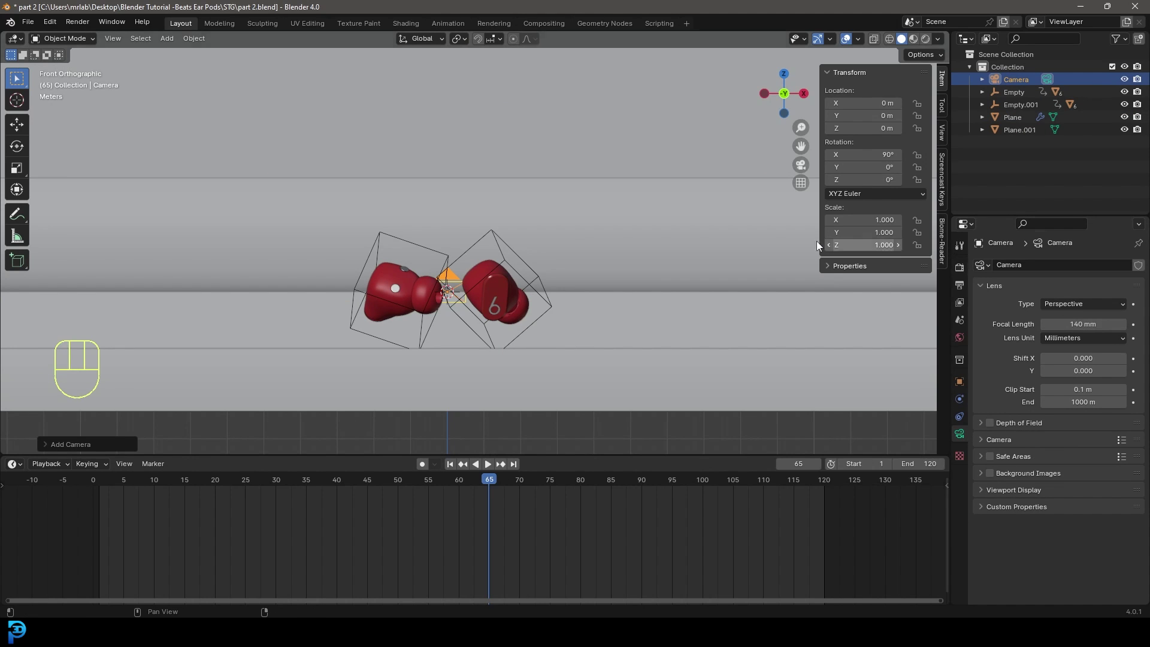
Step: Pull the camera back along Y about 26 m and view through it to frame both earbuds
middle_click(588, 294)
key("g")
key("y")
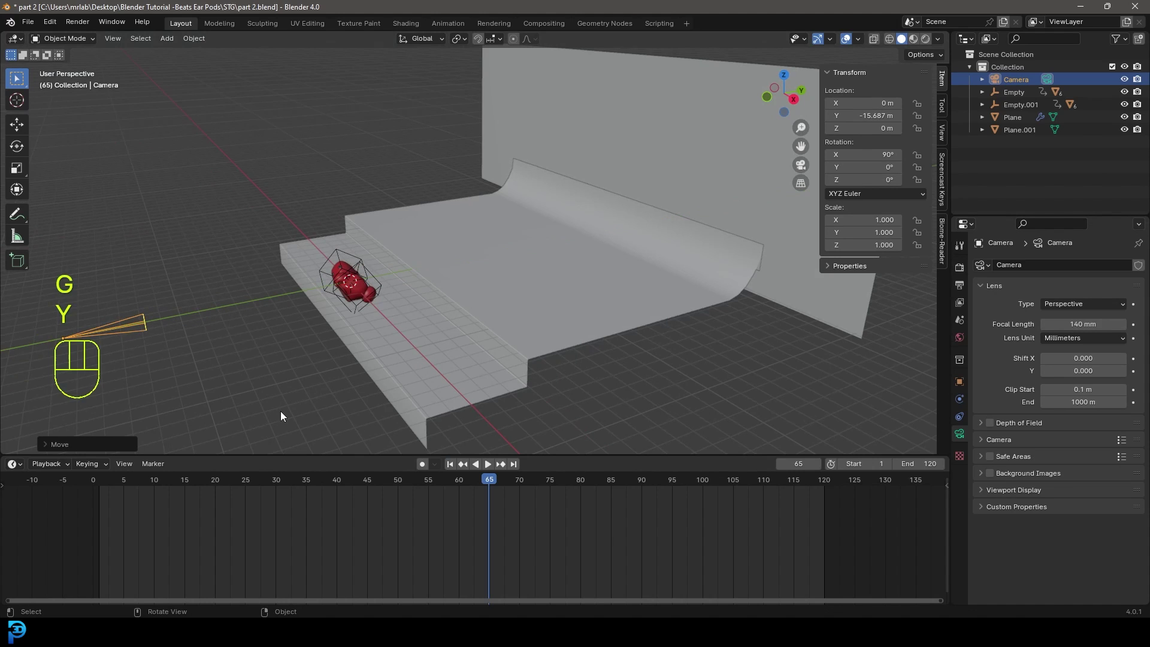
key("KP_0")
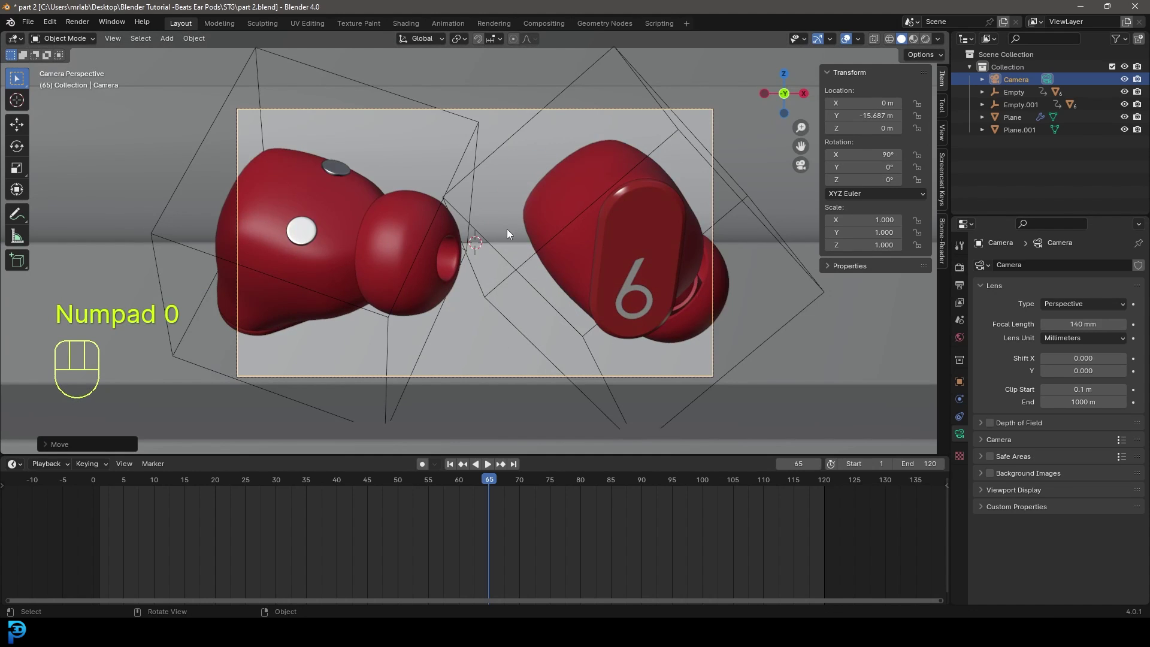
key("g")
middle_click(511, 227)
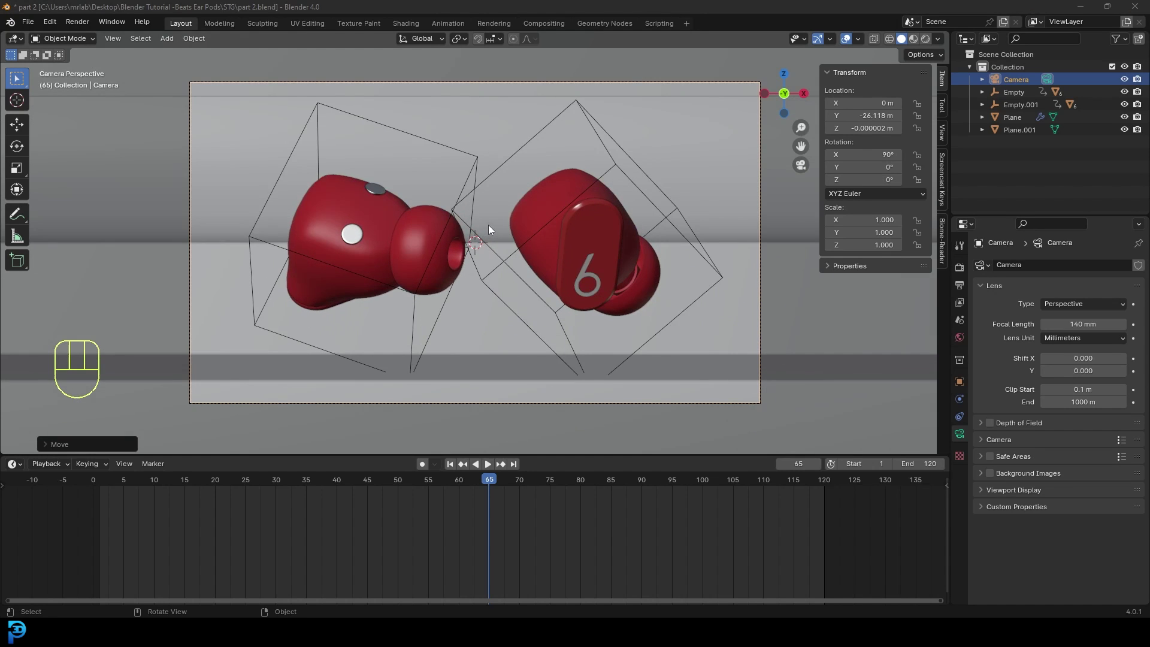
Step: Add a sphere empty between the earbuds and scale it down small
key("shift+a")
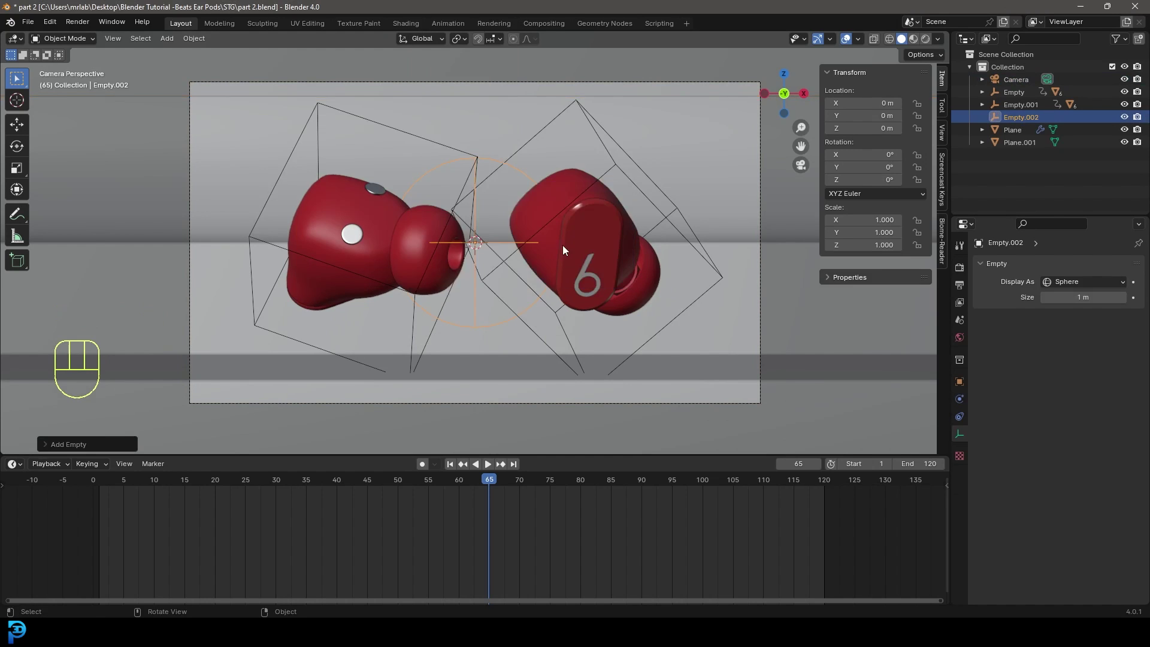
left_click_drag(580, 243, 498, 278)
key("g")
key("y")
key("s")
left_click(340, 382)
Step: Enable depth of field on the camera, focusing on Empty.002 via the eyedropper
key("KP_0")
left_click(597, 156)
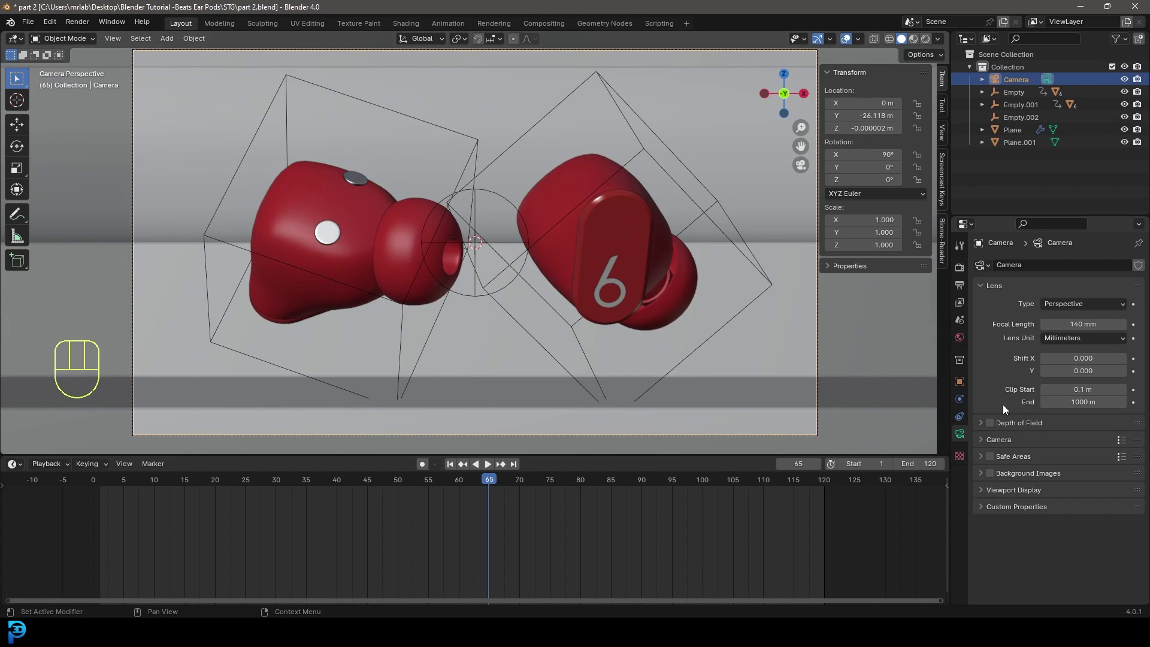
left_click(994, 429)
left_click(985, 428)
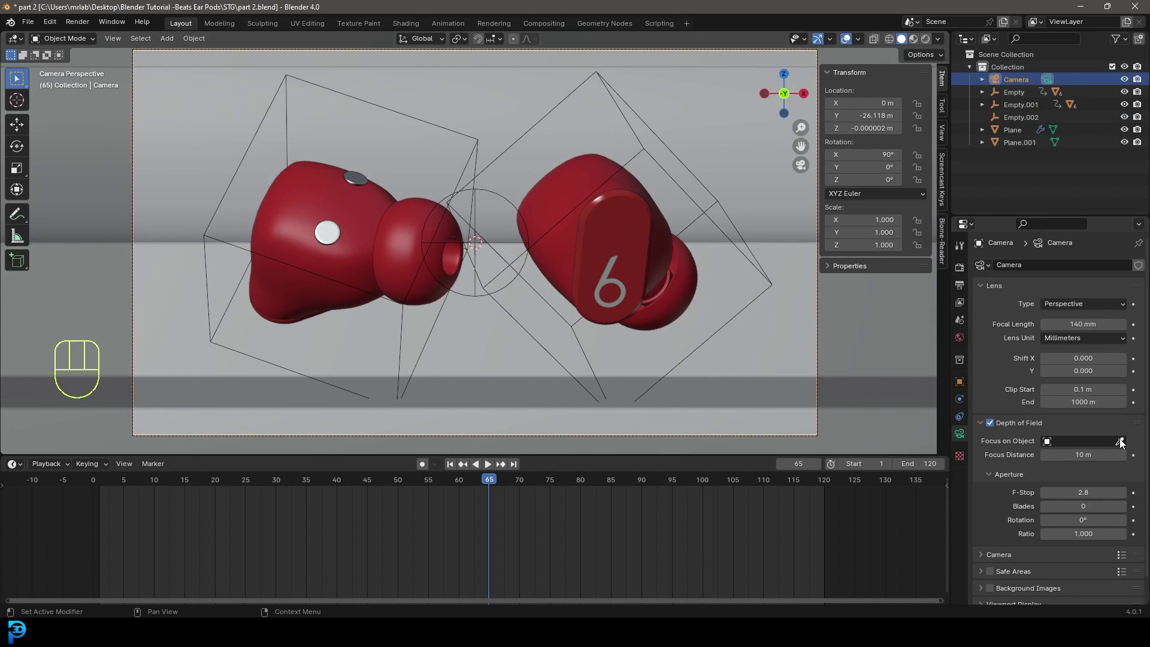
left_click(1124, 445)
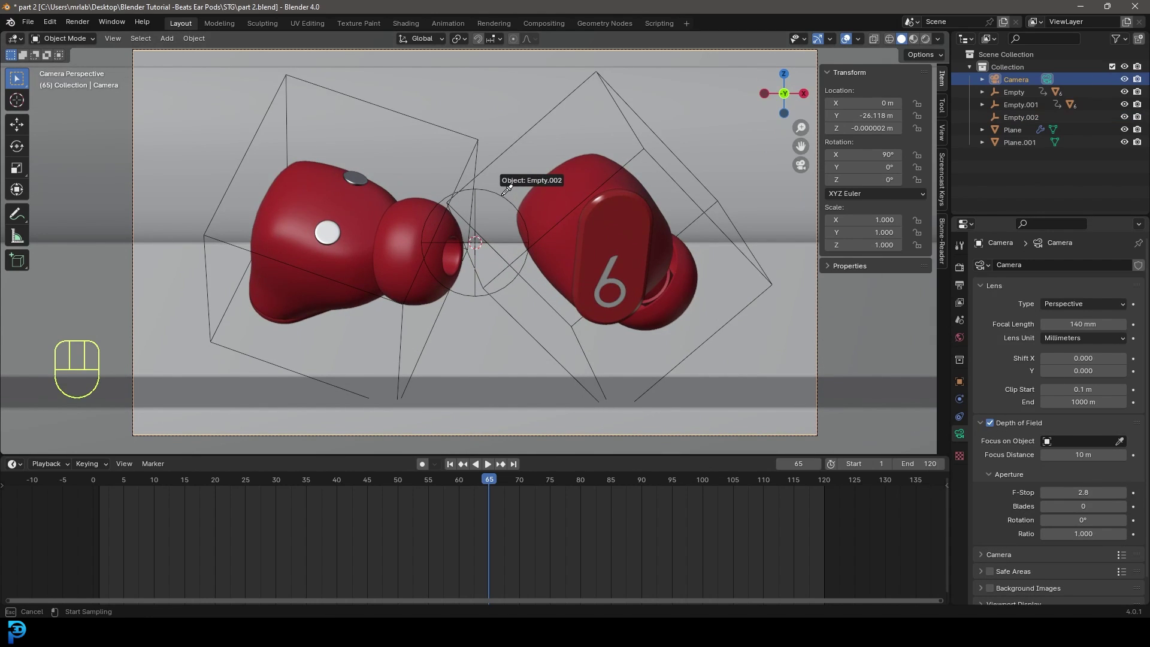
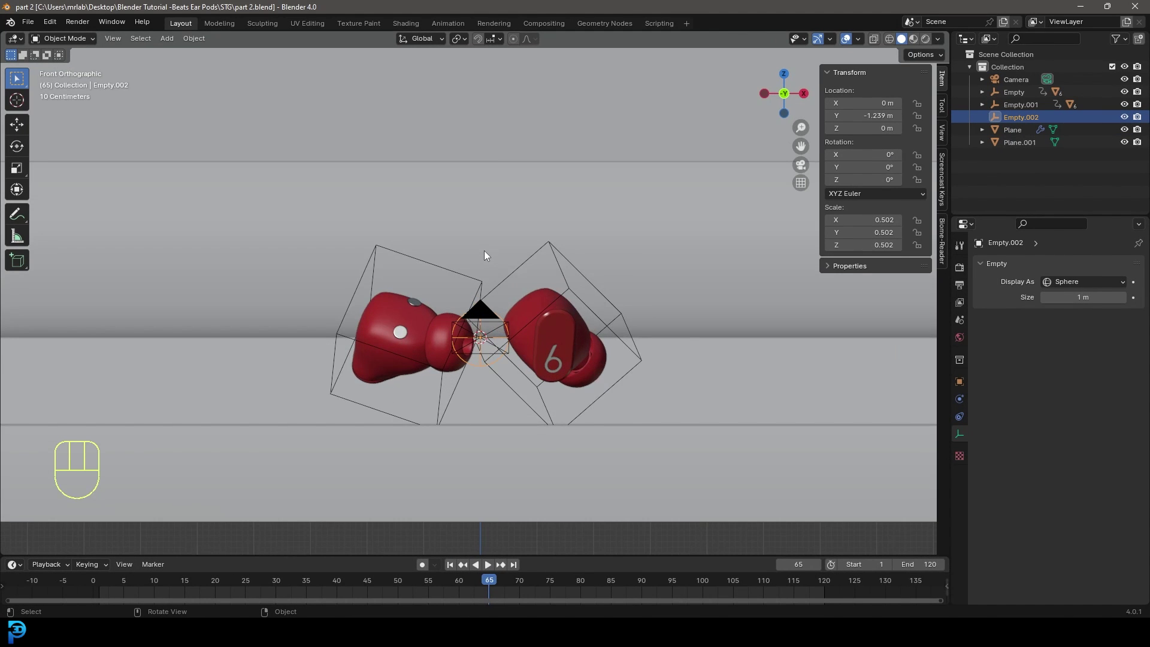
Step: Set the render engine to Cycles with GPU Compute and start File > Append to the asset library
left_click(968, 278)
left_click_drag(1083, 270, 1084, 314)
left_click_drag(1064, 299, 1080, 327)
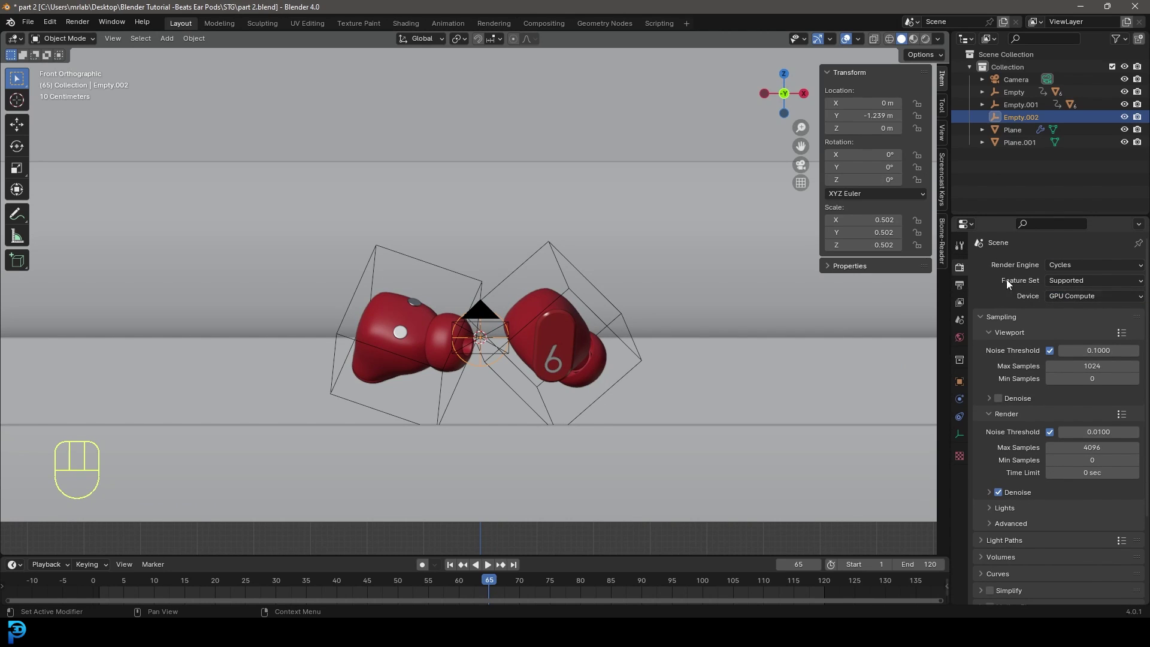
left_click_drag(36, 25, 58, 169)
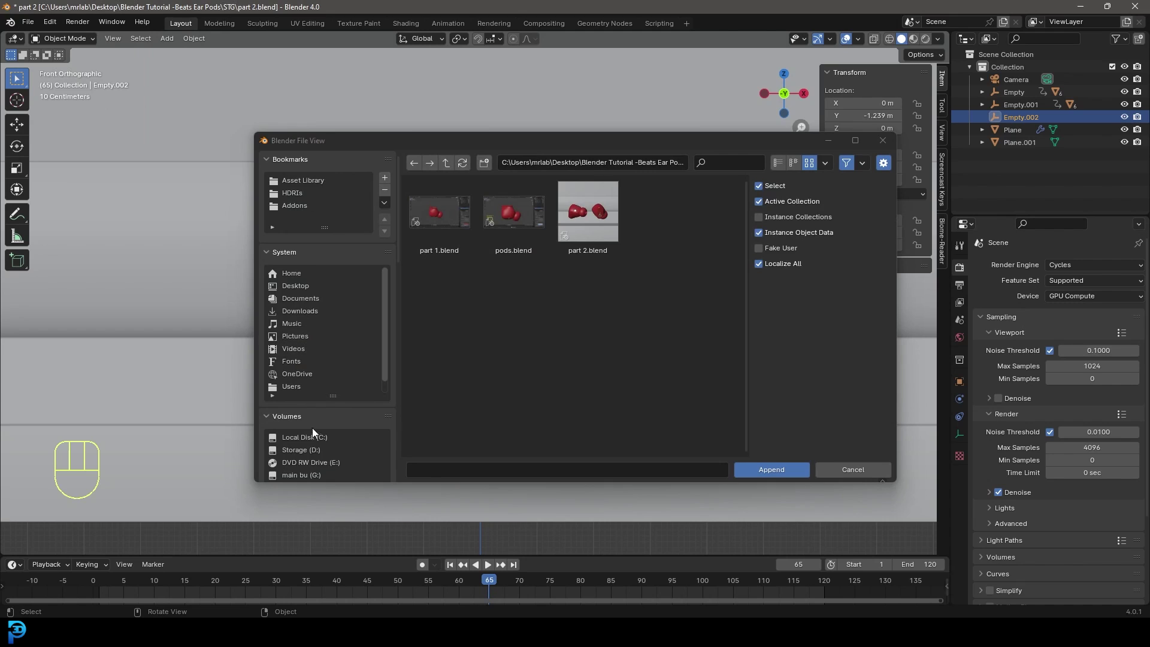